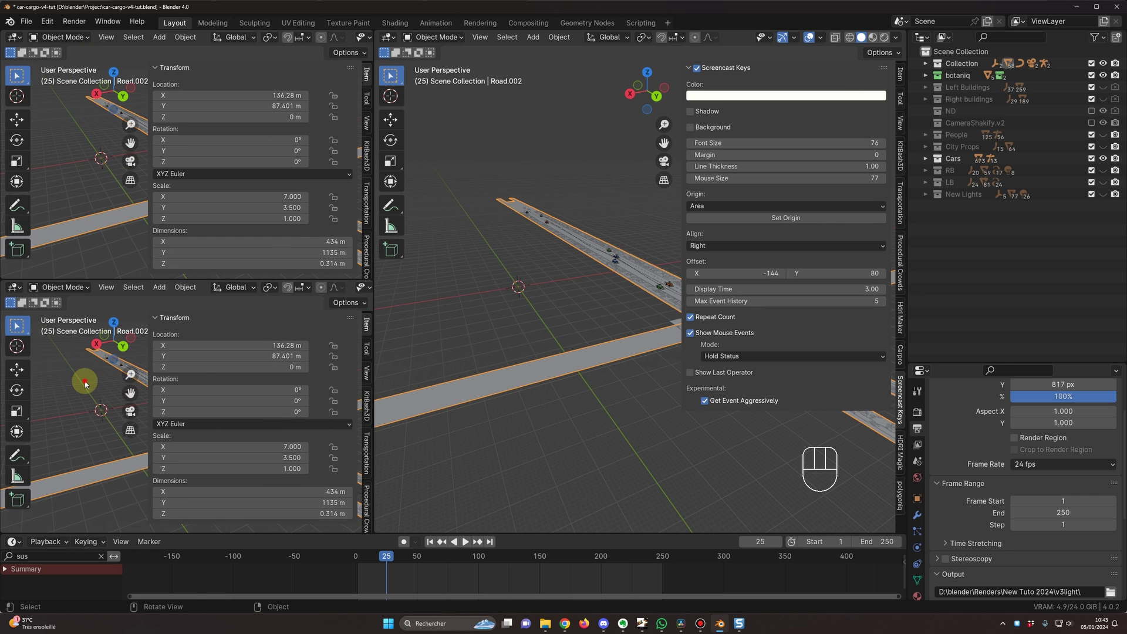
Step: Look through the camera in the lower-left view with sidebar and toolbar hidden, then play the car animation
key("KP_0")
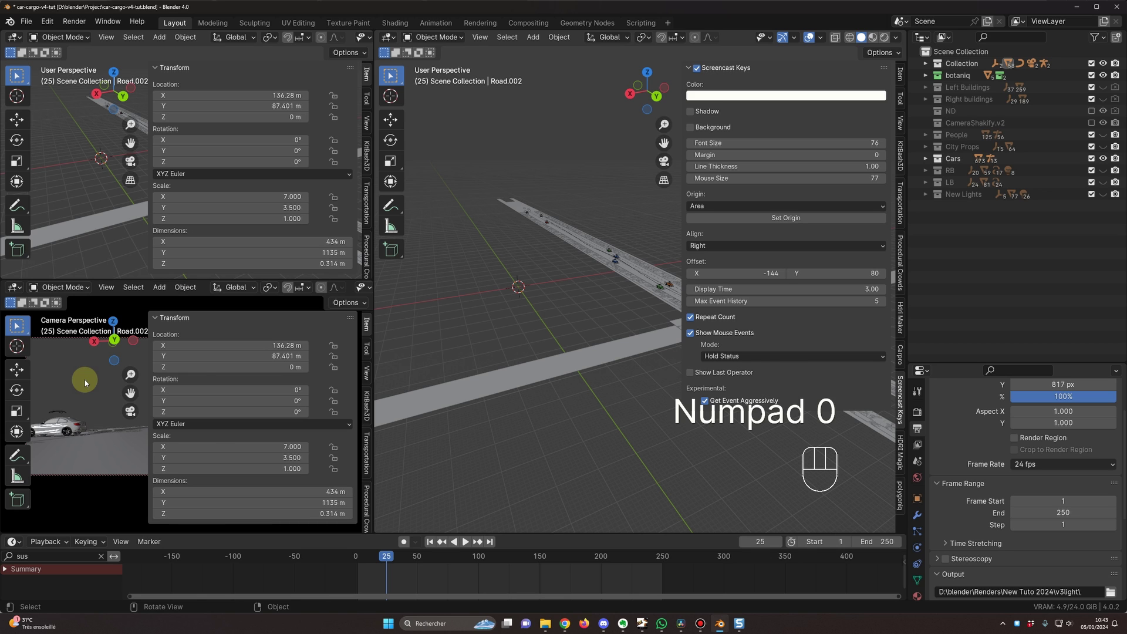
key("n")
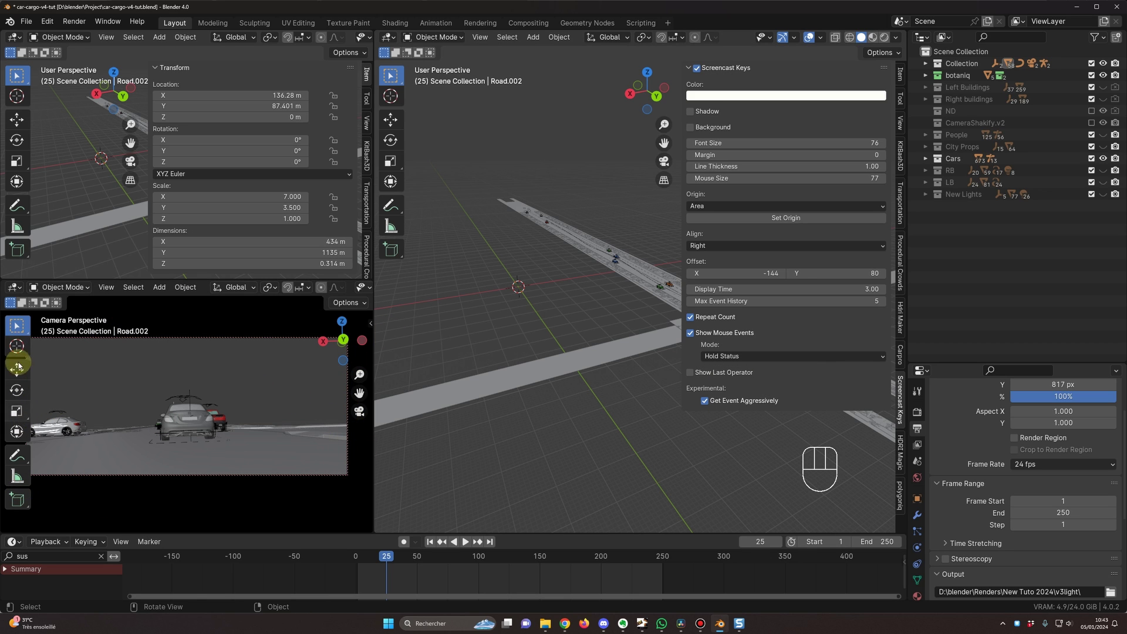
key("t")
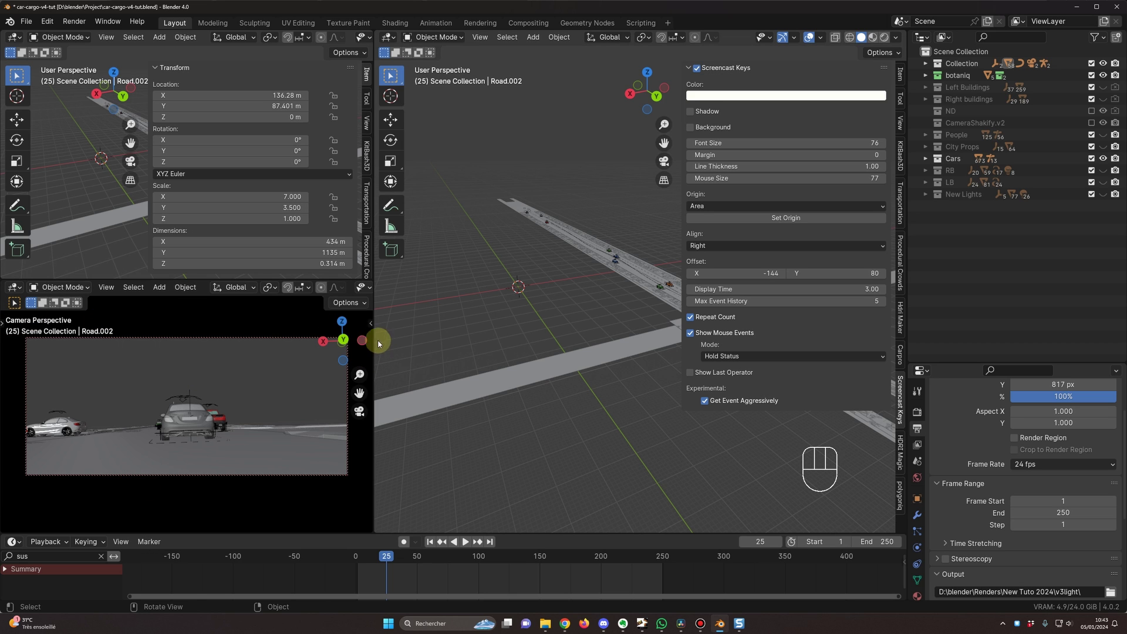
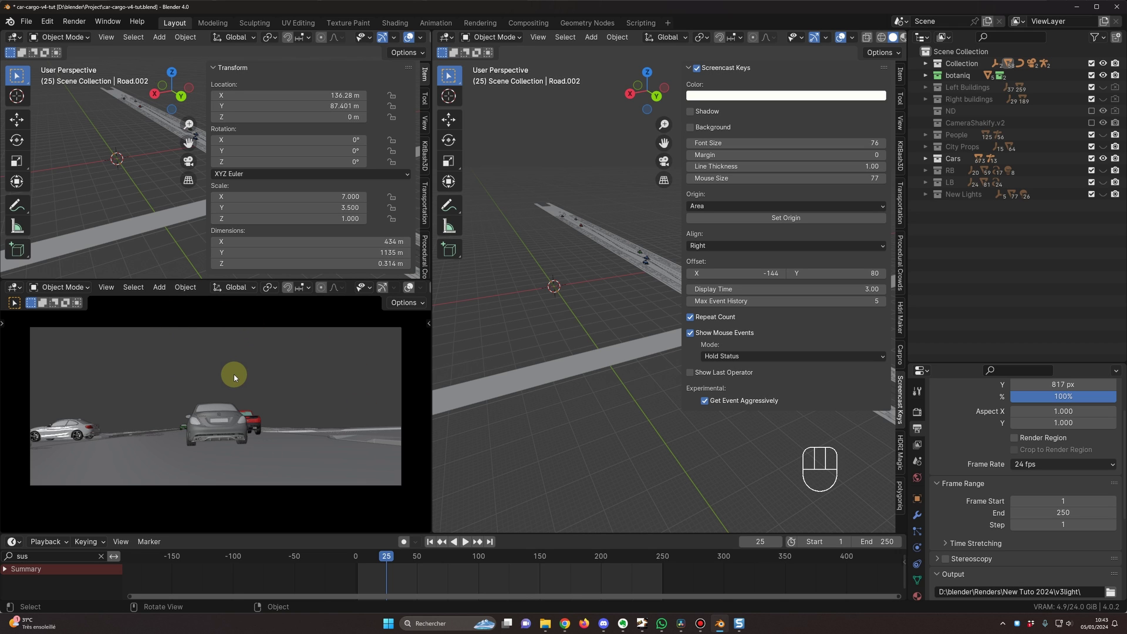
key("space")
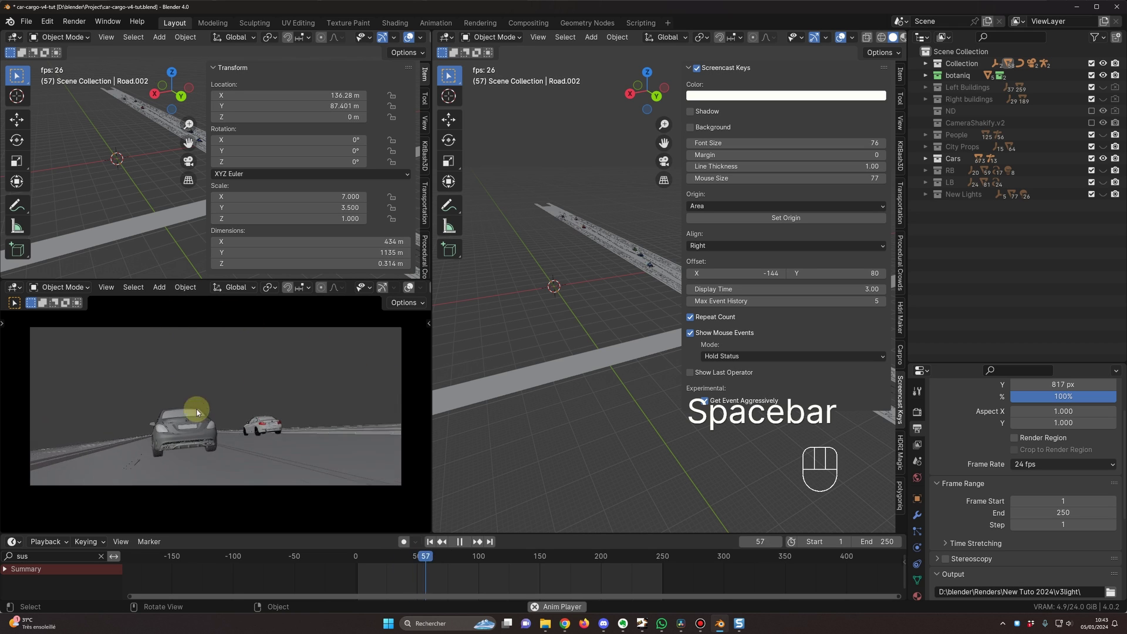
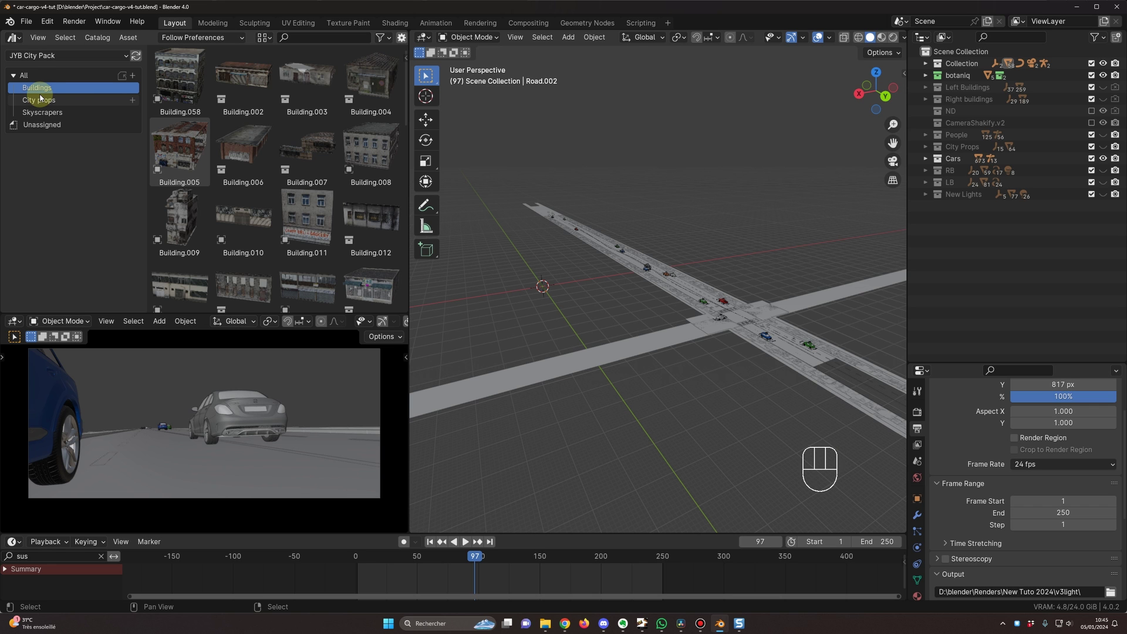
Step: Add new Outliner collections named R-buildings and L-buildings for the street's two sides
middle_click(609, 317)
left_click_drag(607, 325, 589, 335)
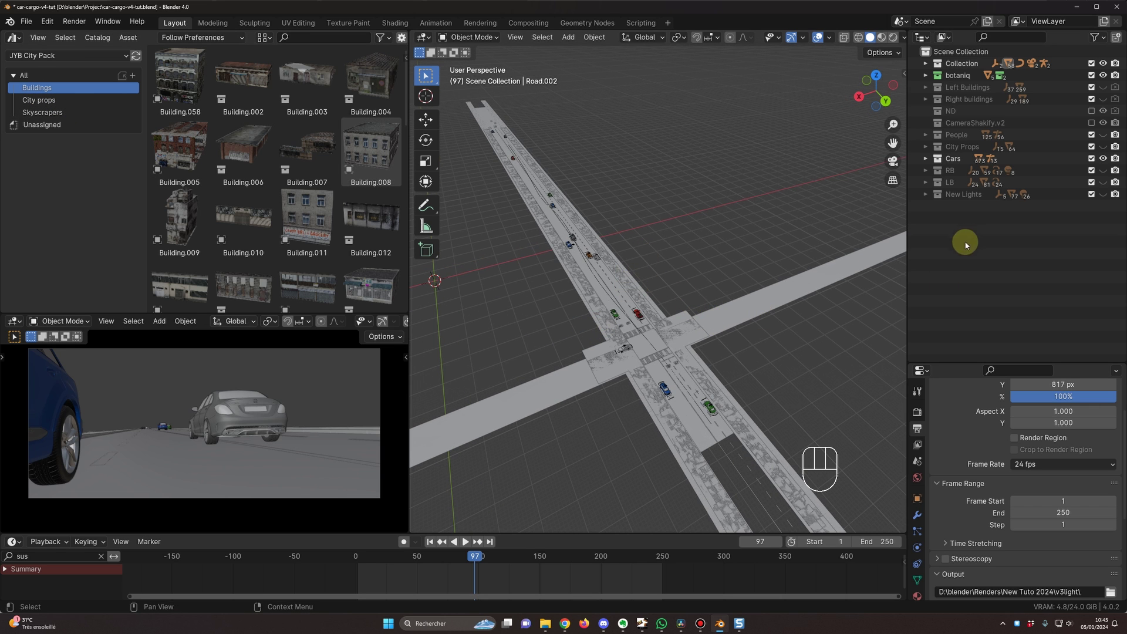
left_click(973, 241)
right_click(970, 243)
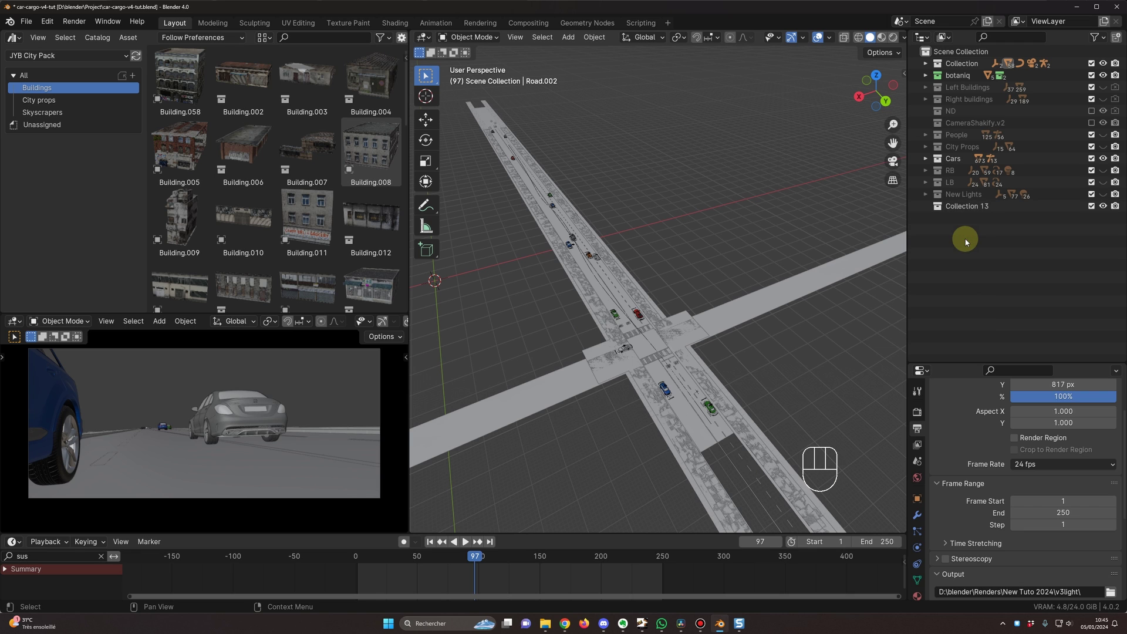
left_click(977, 210)
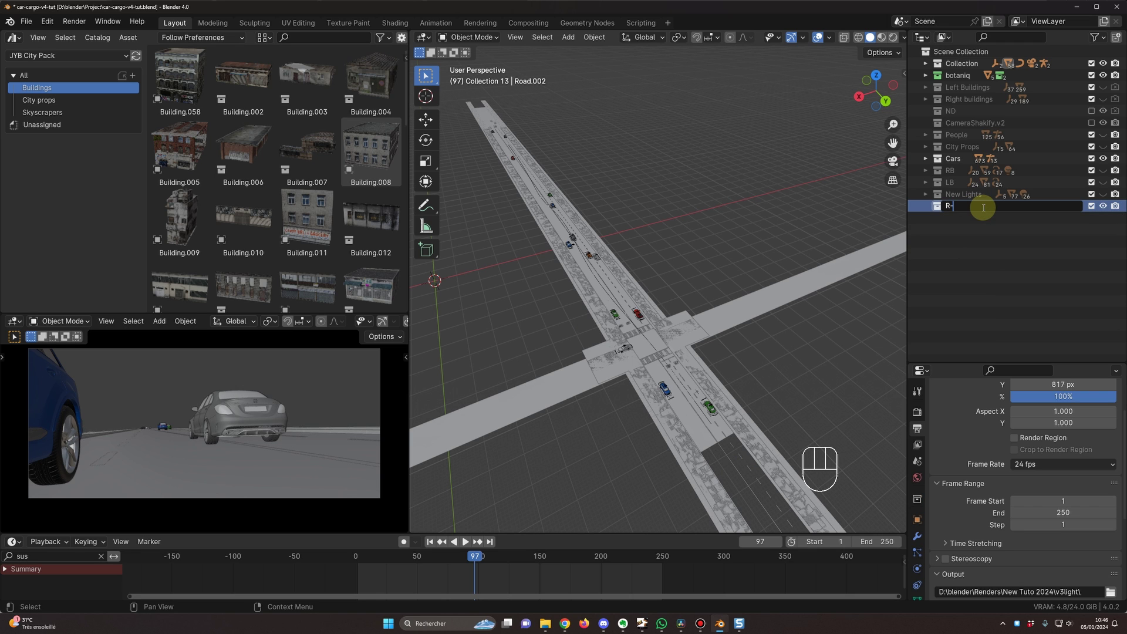
key("Delete")
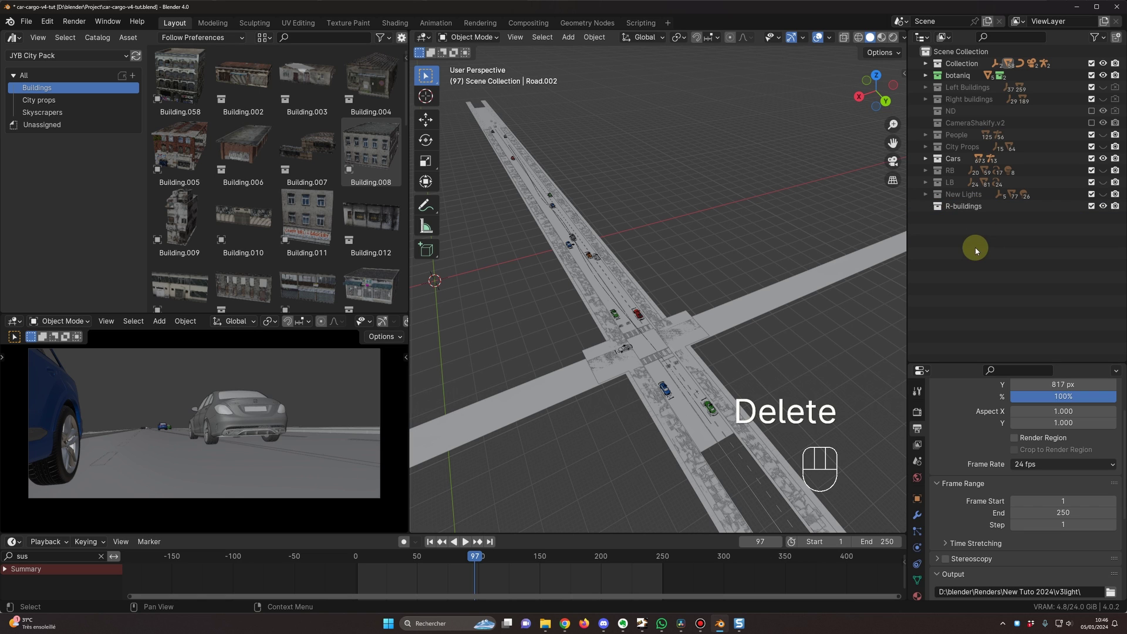
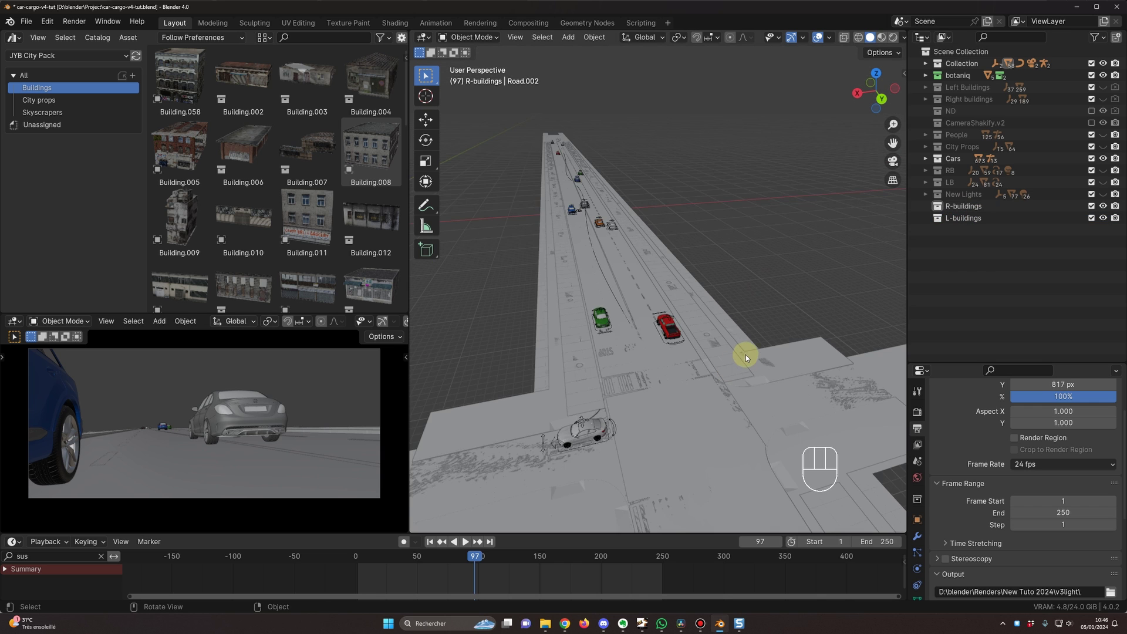
middle_click(753, 357)
middle_click(756, 352)
middle_click(705, 344)
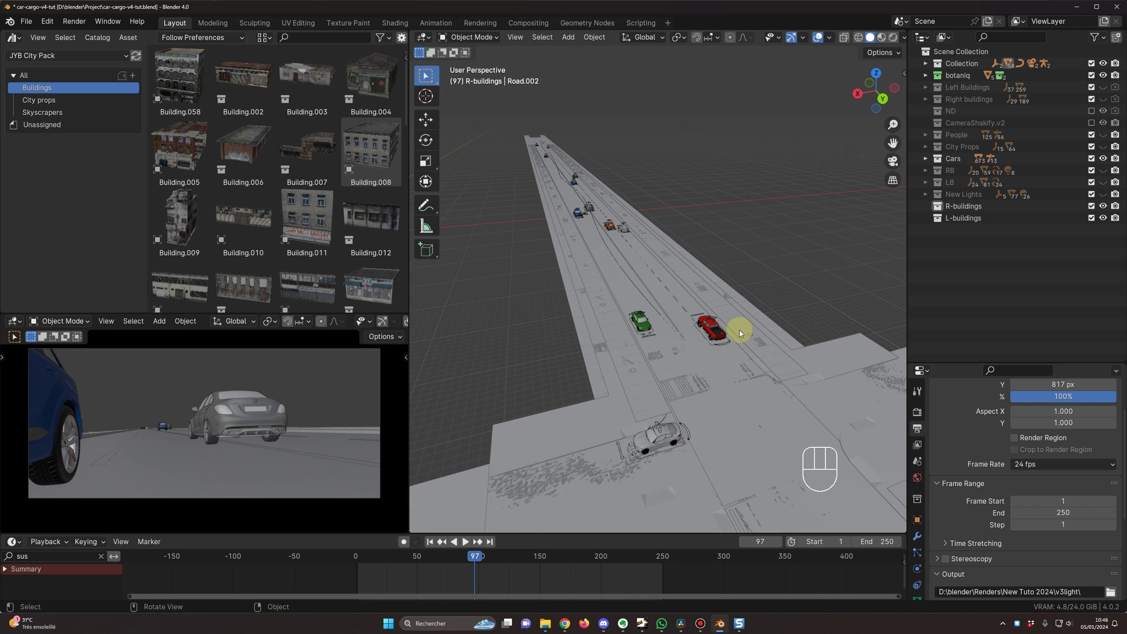
Step: Place a building asset on the right side of the road and stack linked duplicates under R-Buildings
left_click(967, 210)
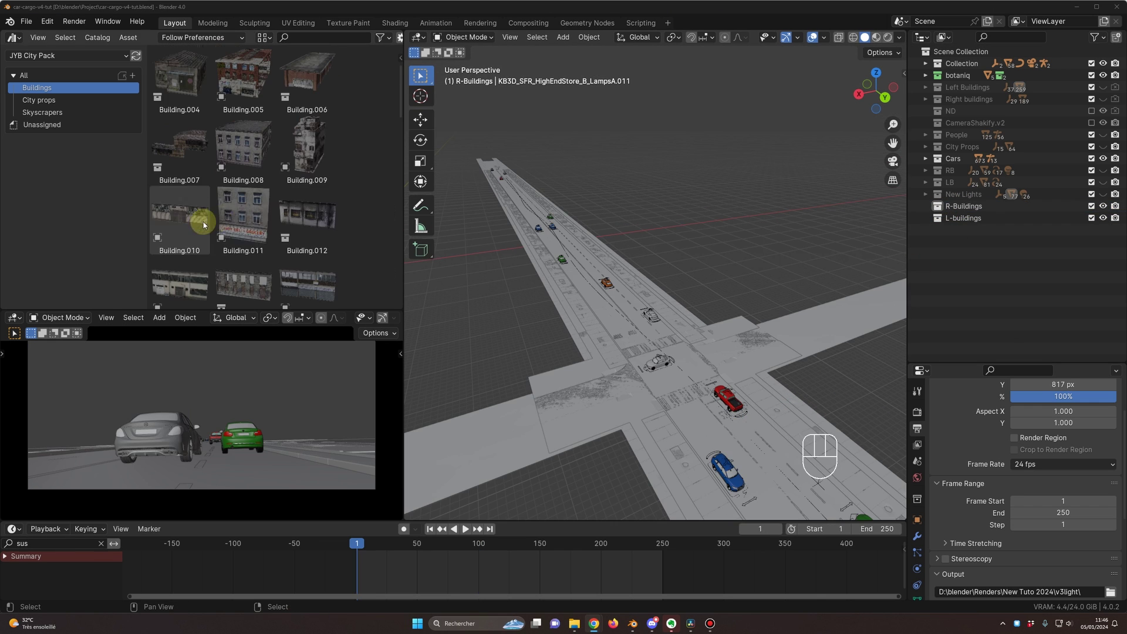
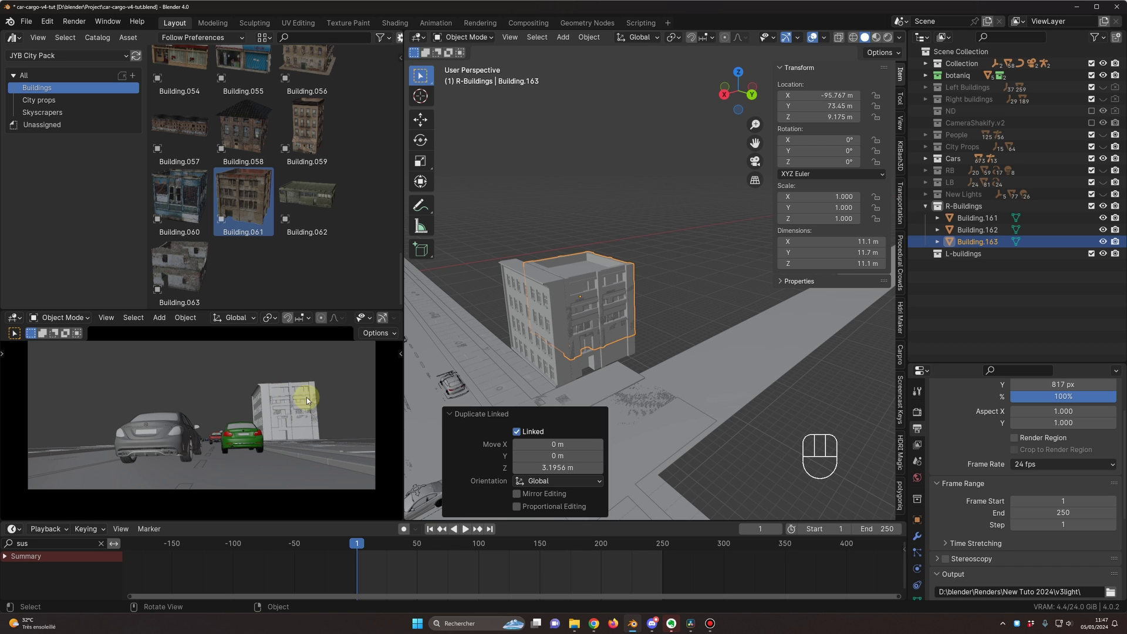
middle_click(503, 264)
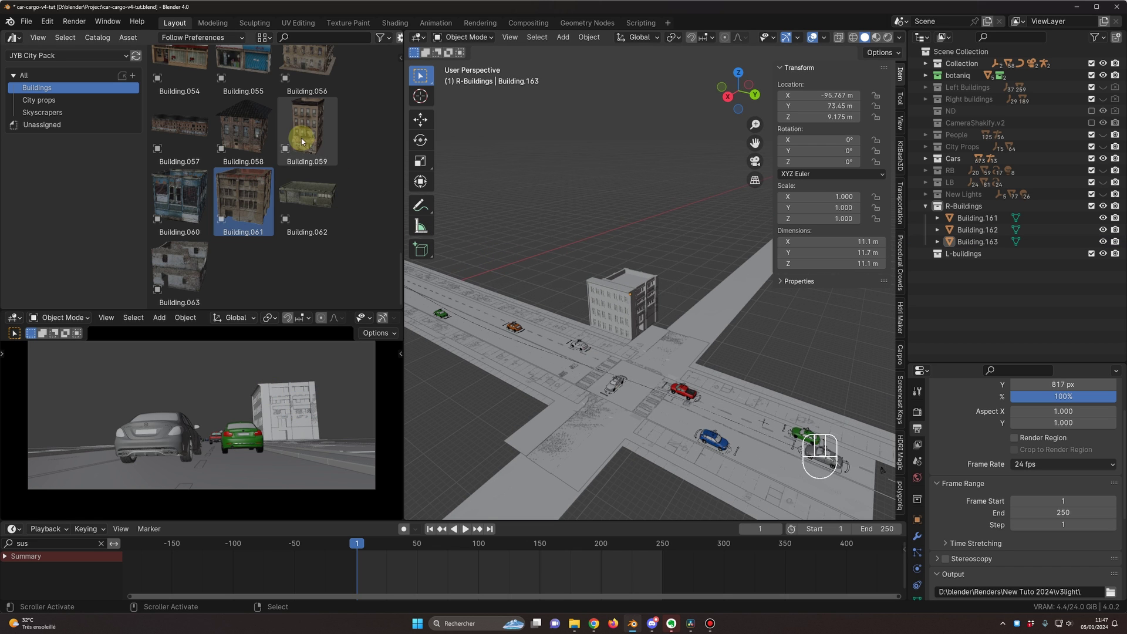
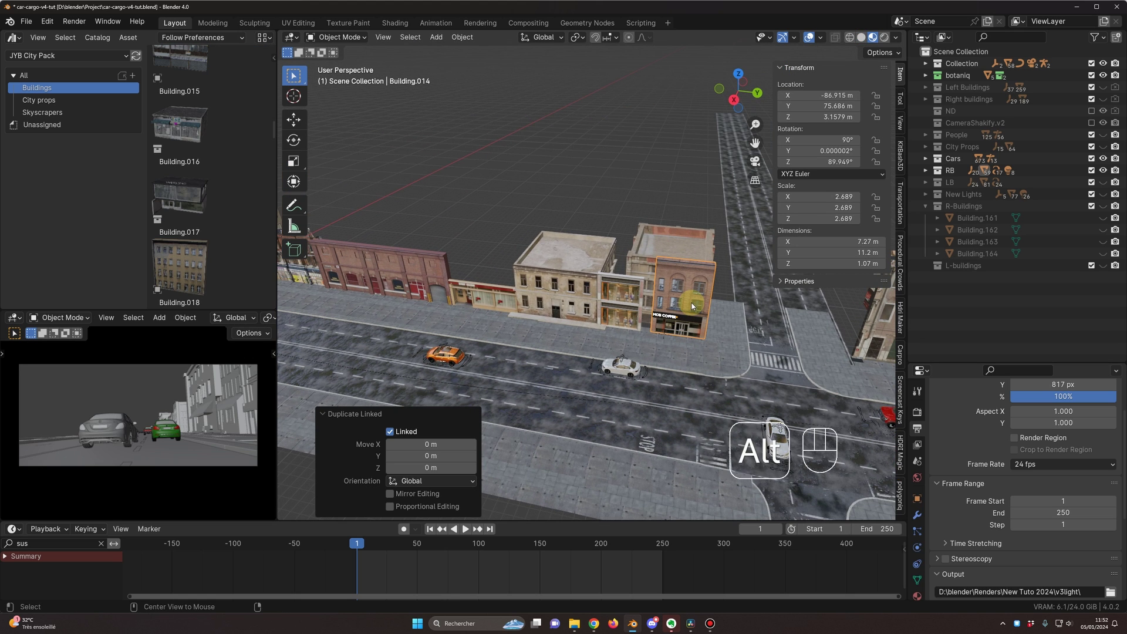
Step: Make and discard an unwanted linked building copy, then select the Stay Clean shop building
key("alt+d")
key("g")
key("shift+z")
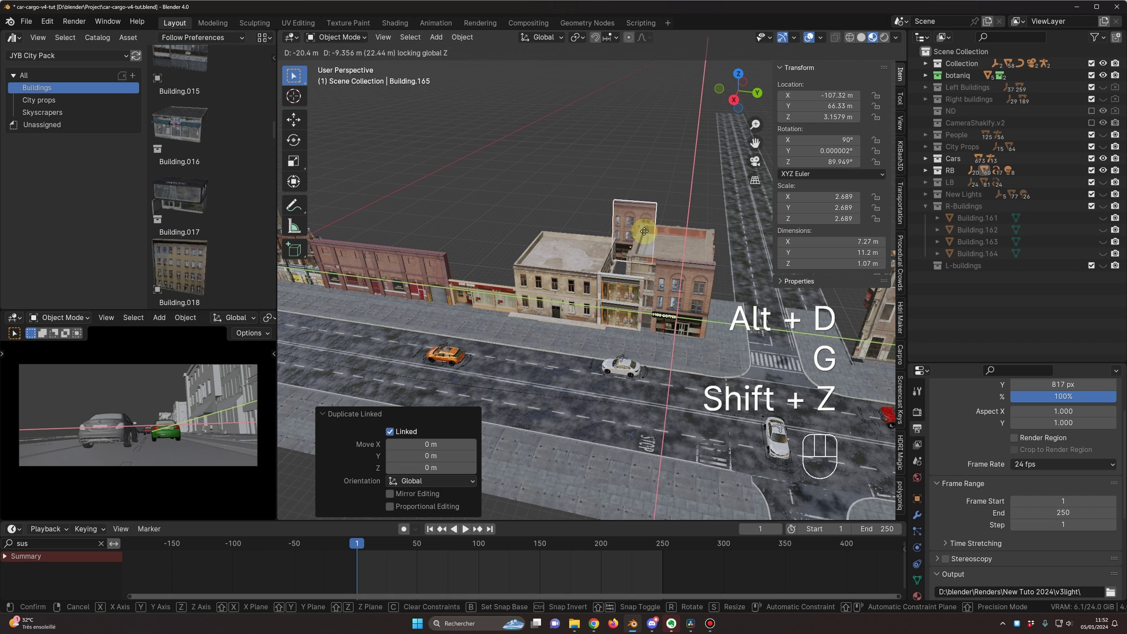
key("Escape")
left_click(654, 314)
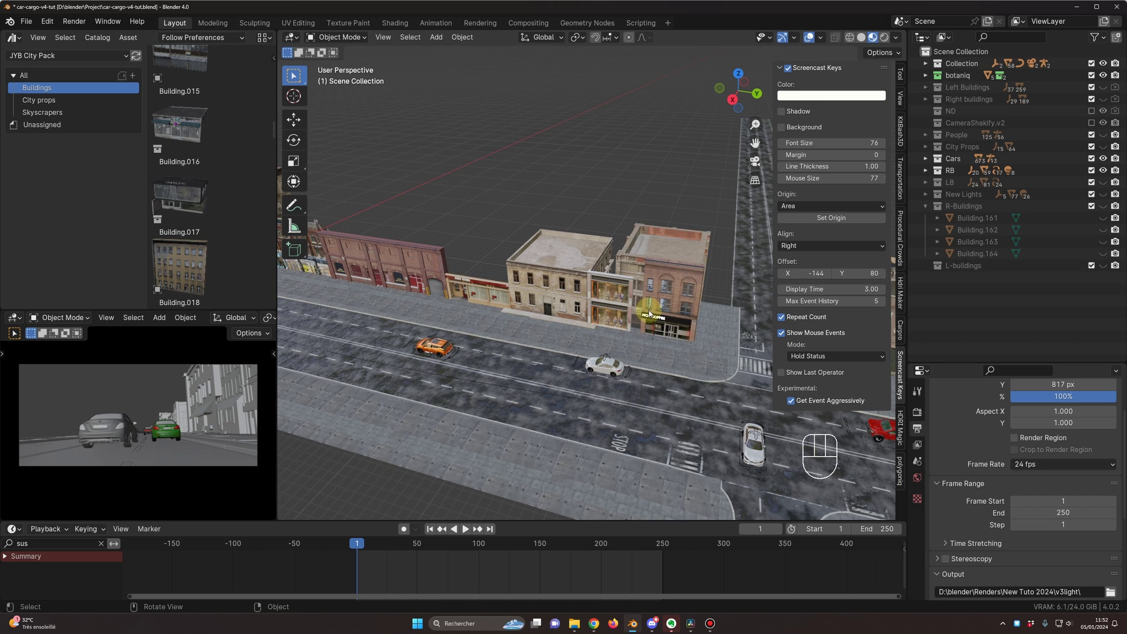
middle_click(564, 324)
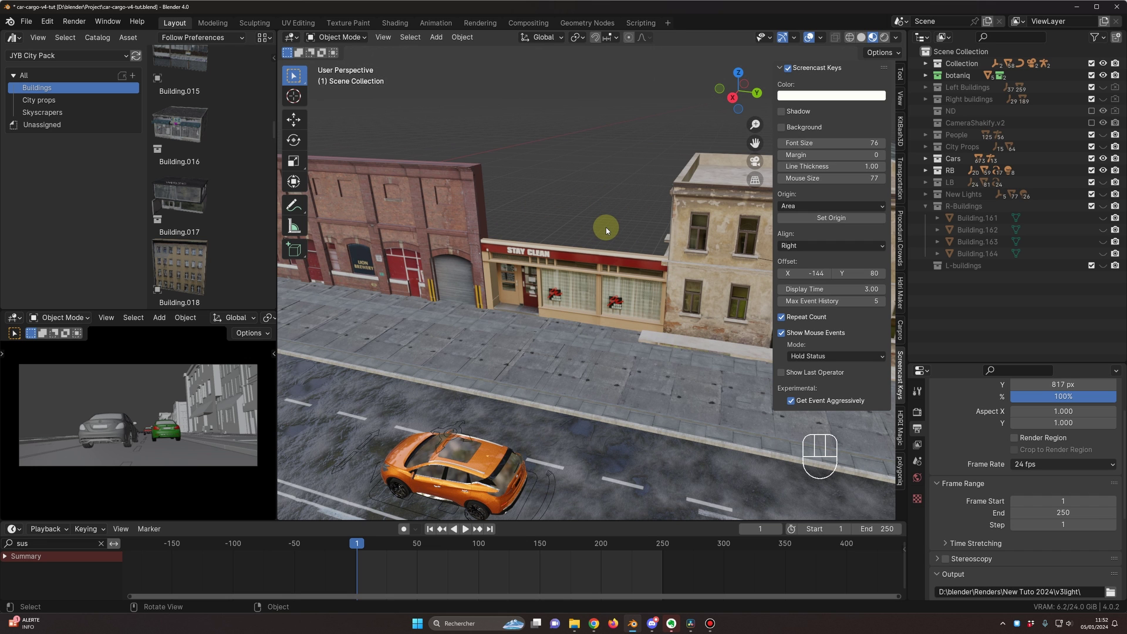
middle_click(559, 308)
left_click_drag(579, 307, 600, 303)
left_click(585, 303)
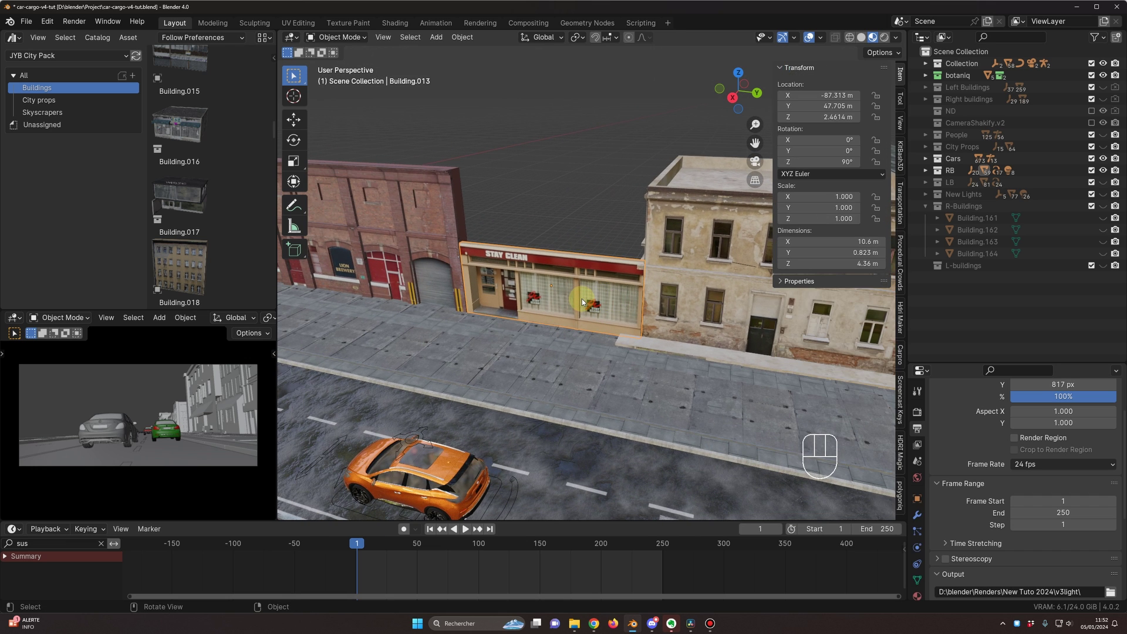
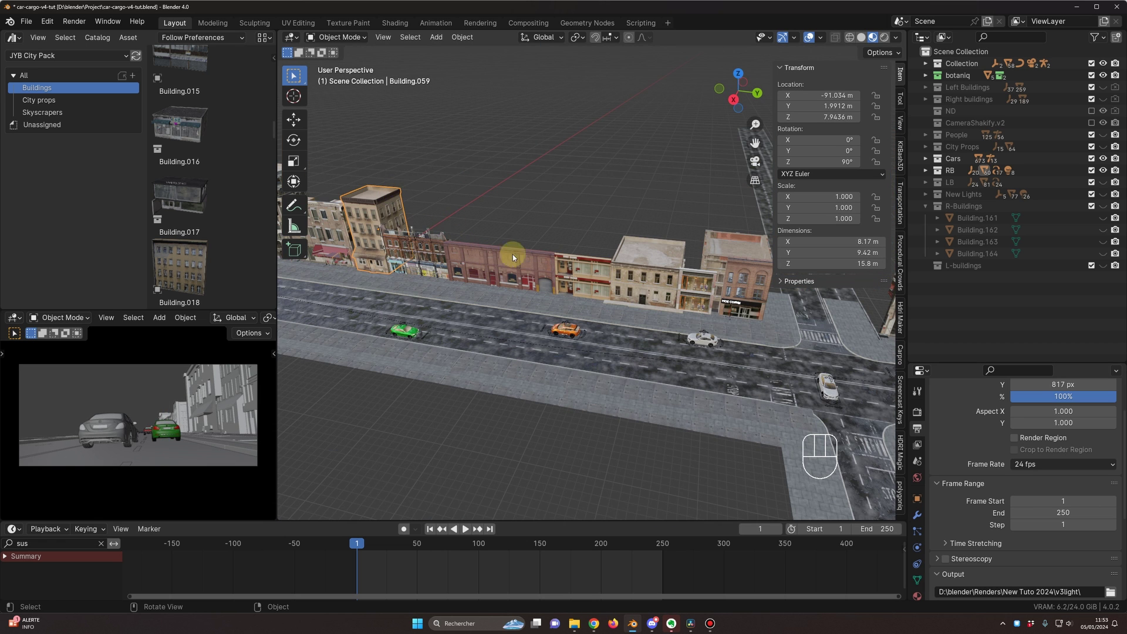
Step: Place a linked copy of the end building further along the street row
left_click(713, 253)
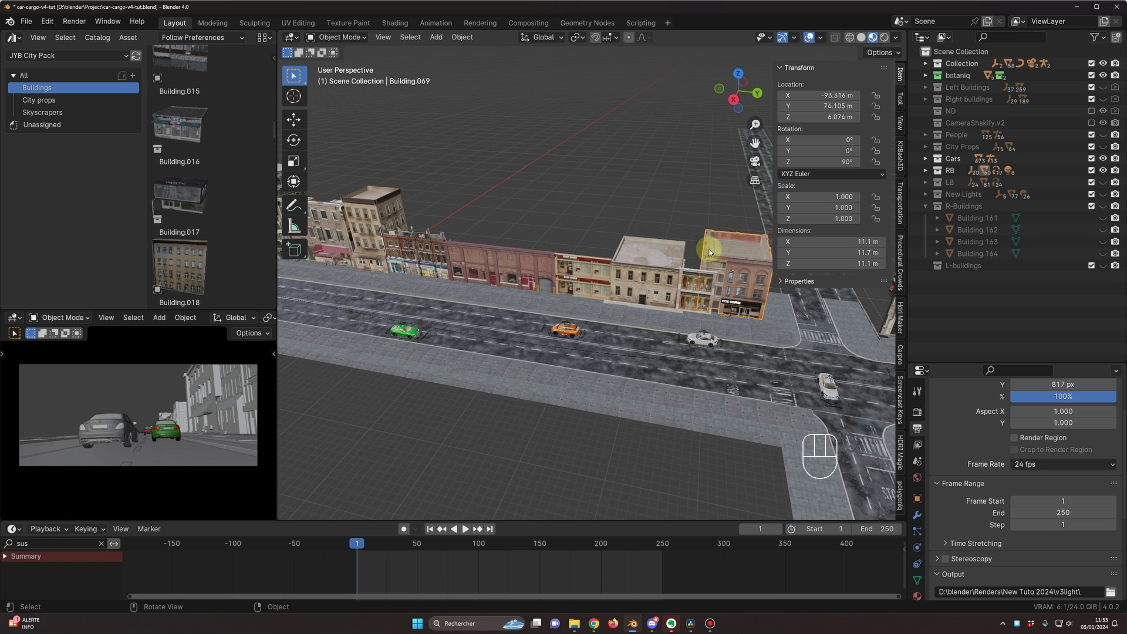
key("alt+d")
key("g")
left_click_drag(402, 157, 452, 197)
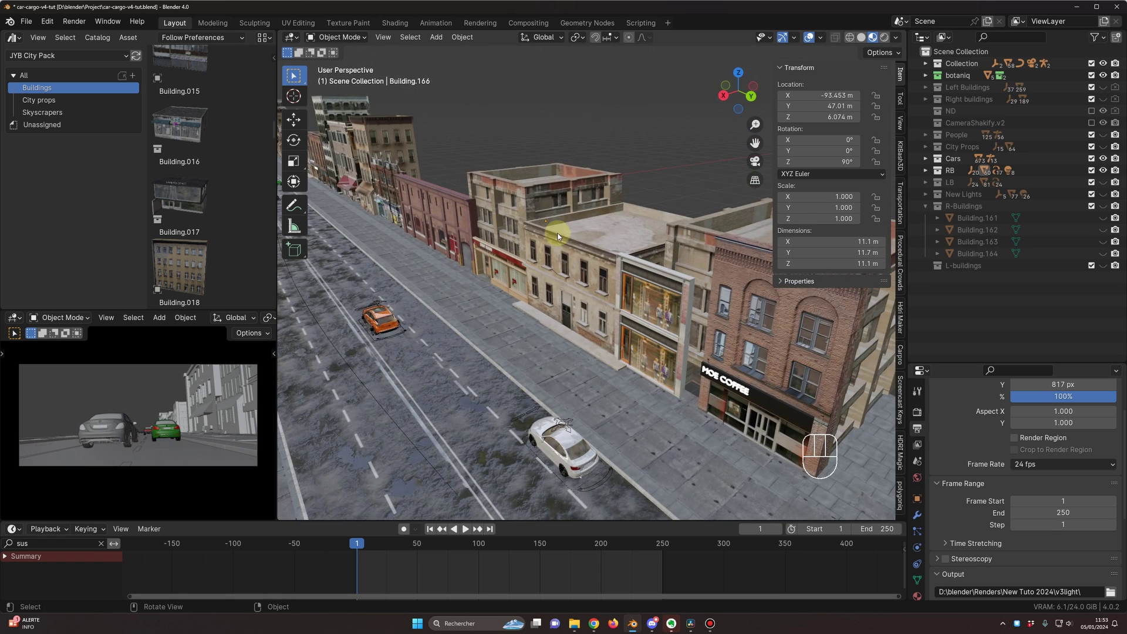
key("Delete")
middle_click(663, 295)
middle_click(651, 297)
Step: Stack another linked copy on the building's roof and slide the graffiti building along X
left_click(589, 312)
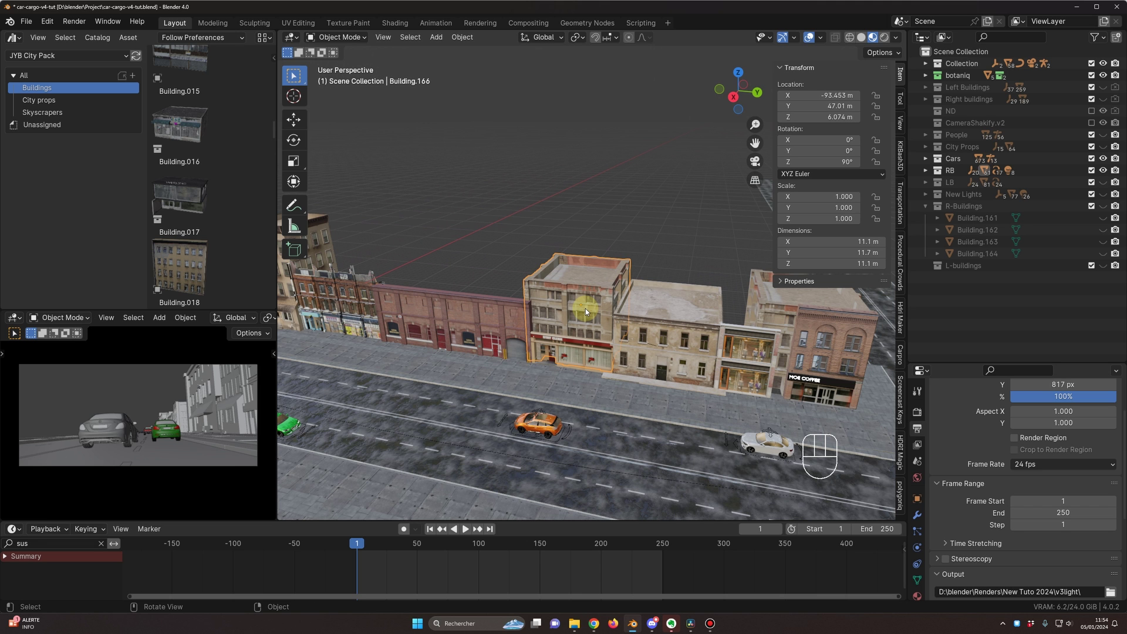
key("alt+d")
key("g")
key("z")
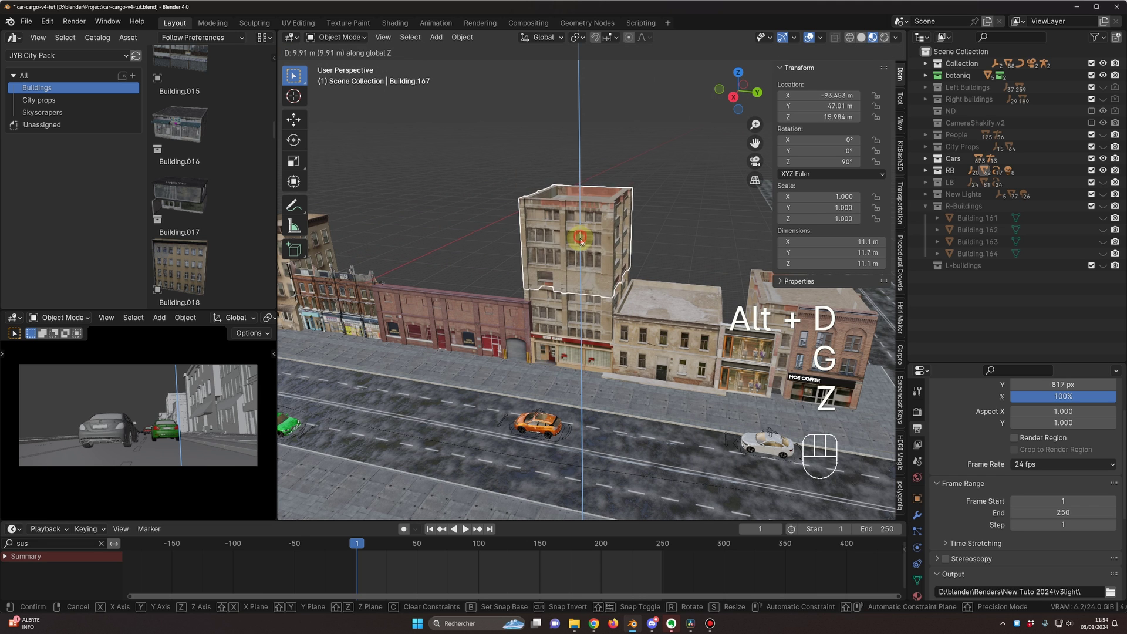
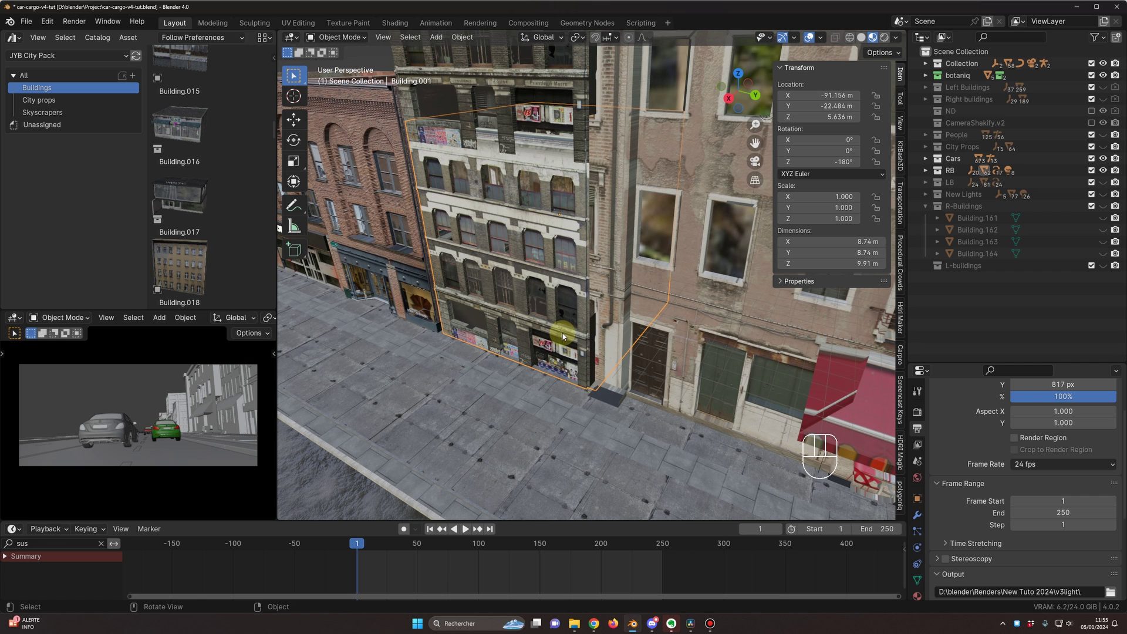
key("g")
key("x")
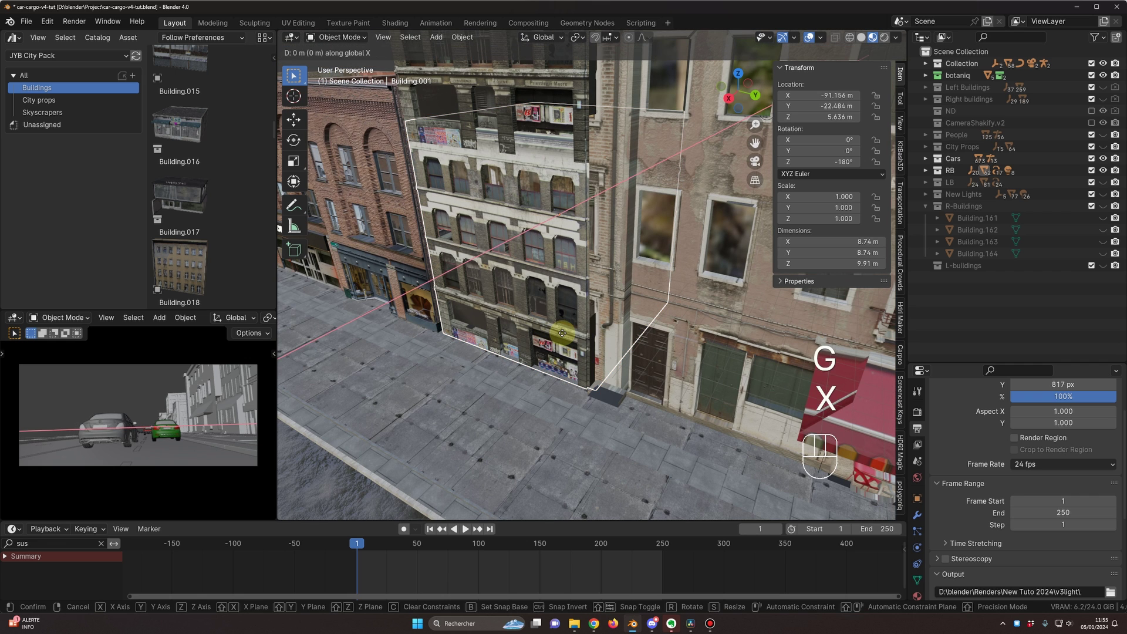
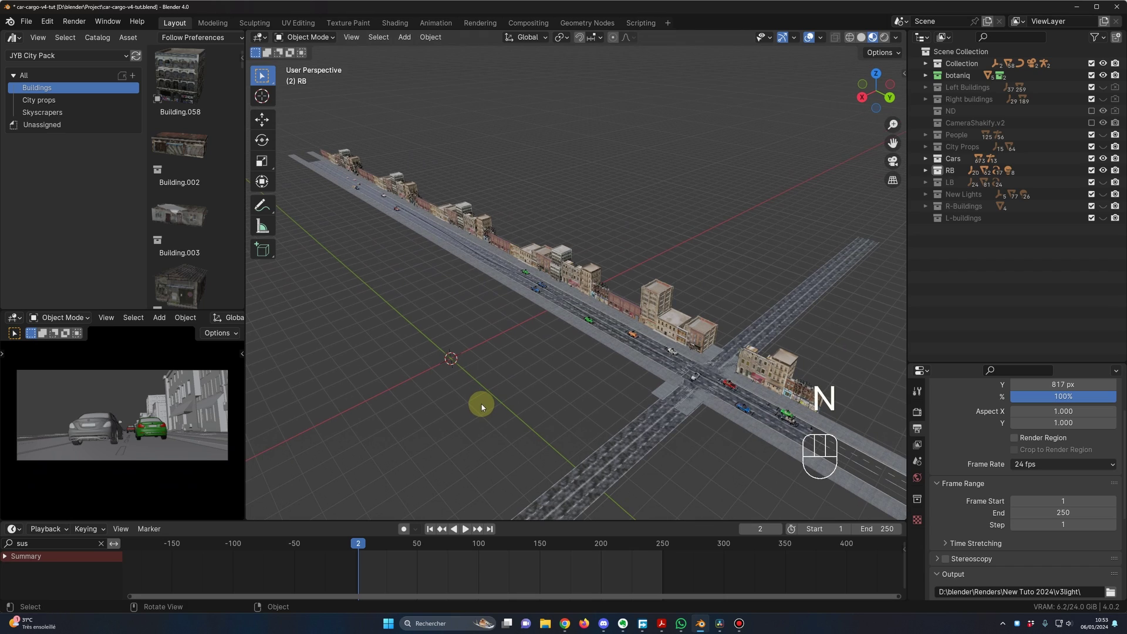
Step: Duplicate all RB buildings linked and shift the copied row across the street along X
middle_click(482, 412)
left_click(480, 414)
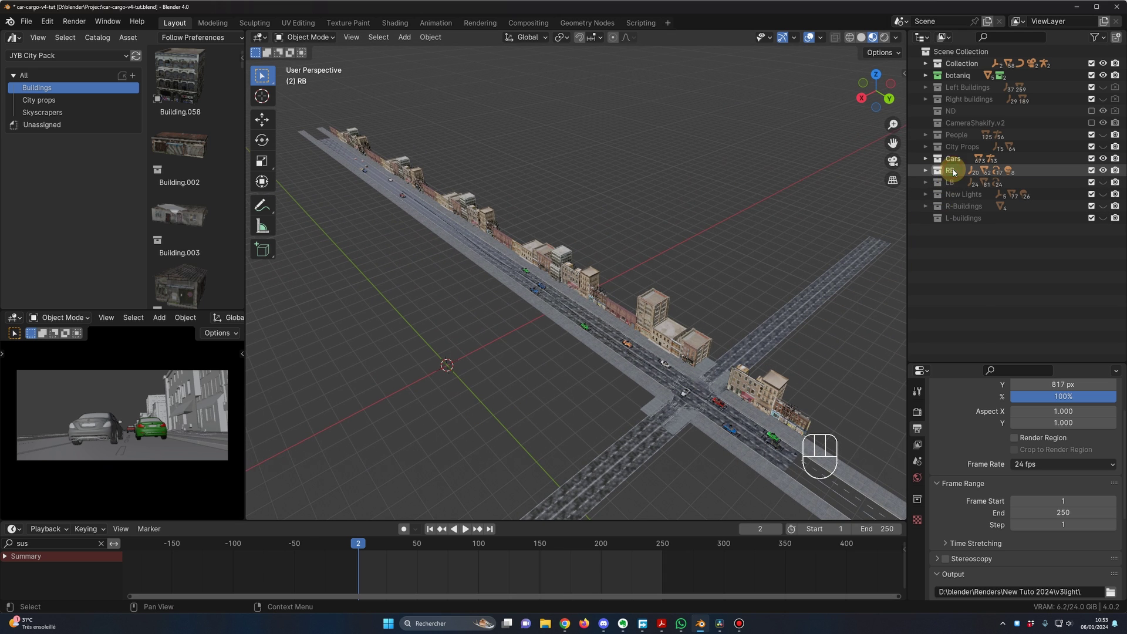
left_click_drag(956, 172, 924, 174)
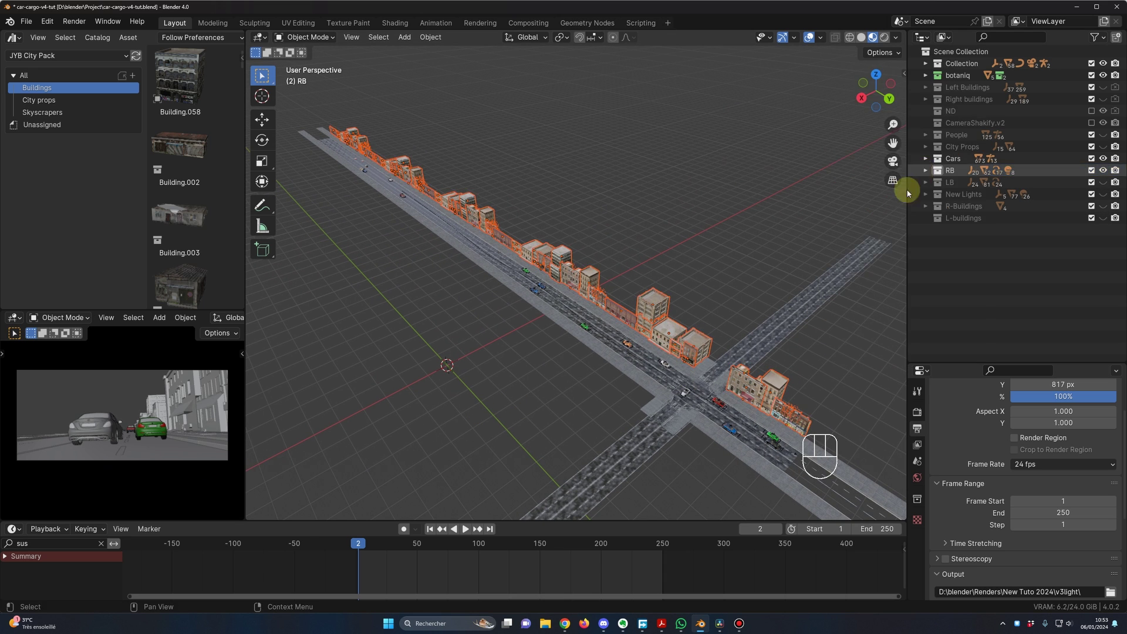
middle_click(614, 366)
middle_click(674, 352)
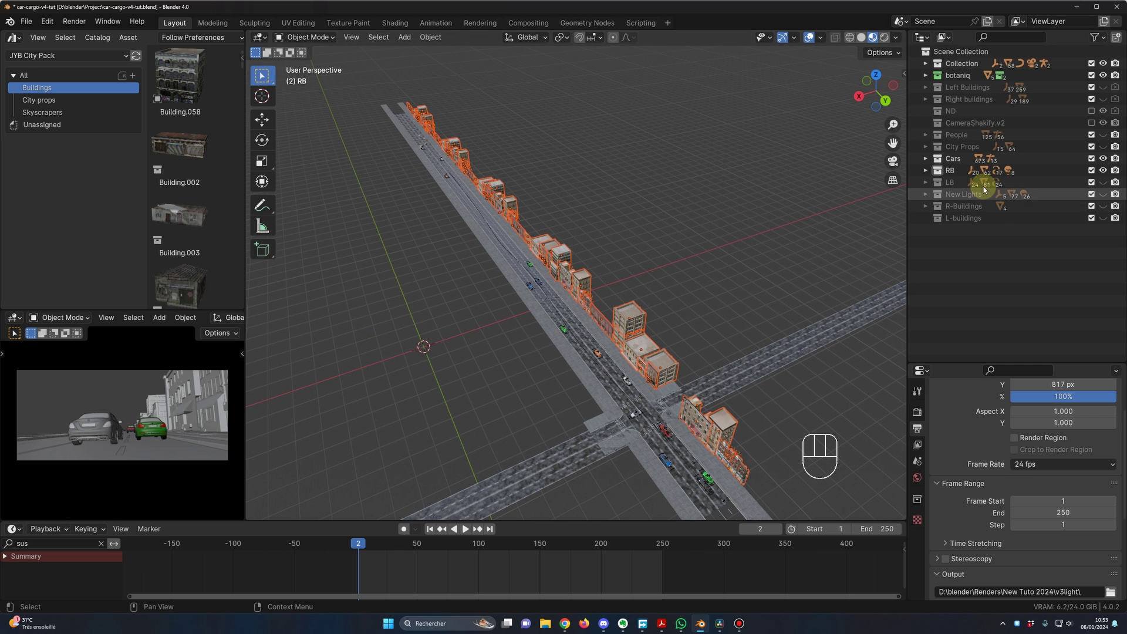
middle_click(731, 267)
key("alt+d")
key("g")
key("x")
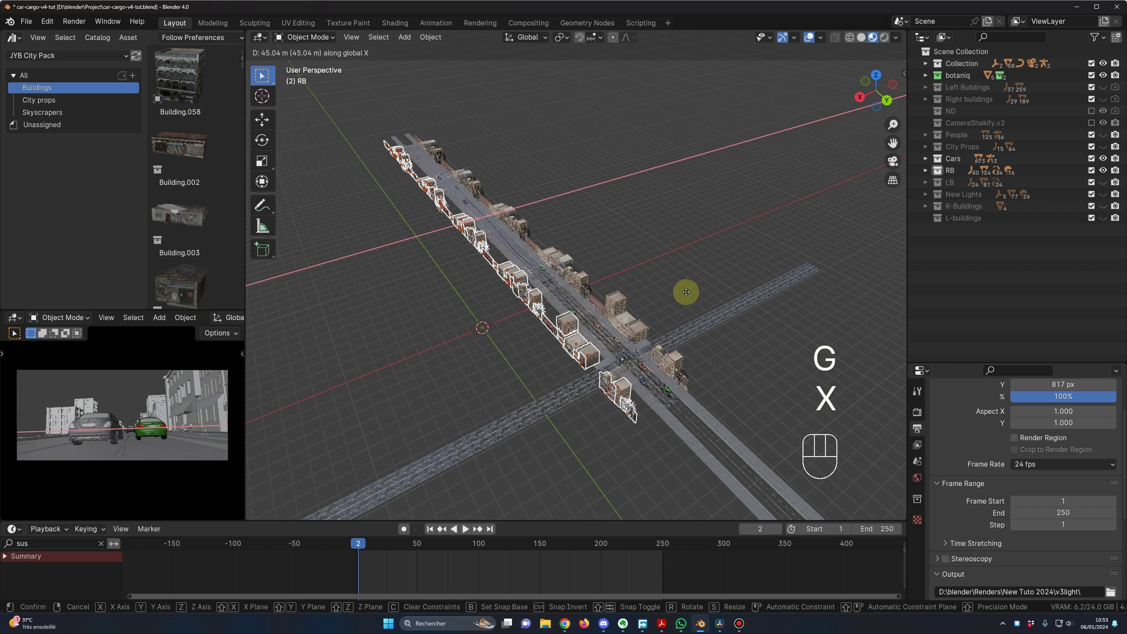
left_click(683, 300)
Step: Rotate the copied row about 185° on Z to face the street and slide it into line with the road
middle_click(674, 304)
key("r")
key("z")
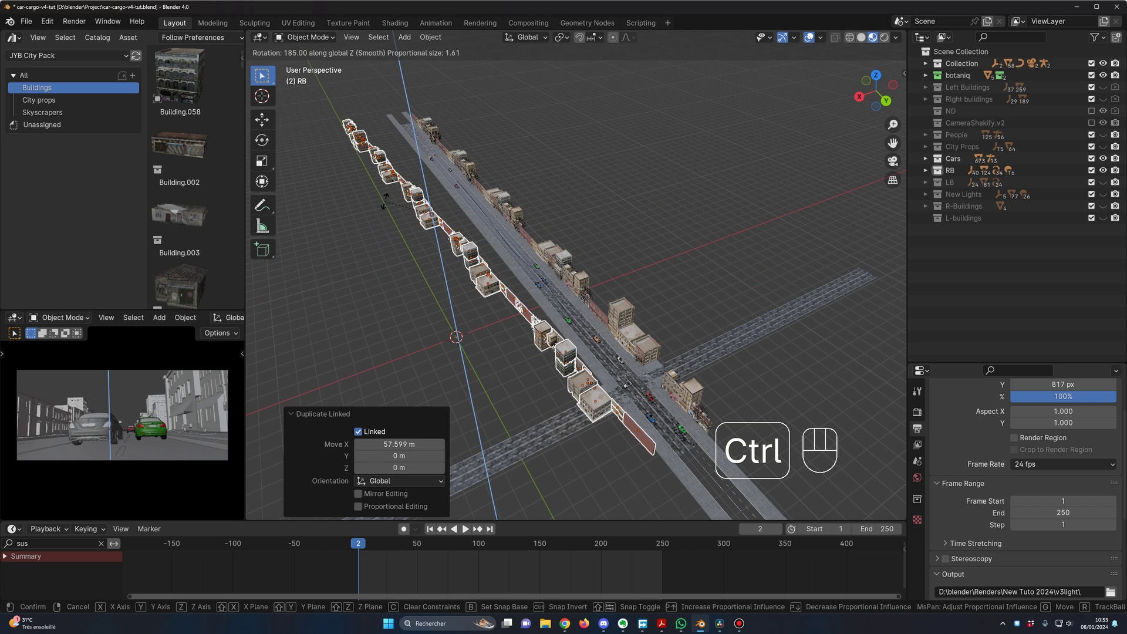
key("g")
key("shift+z")
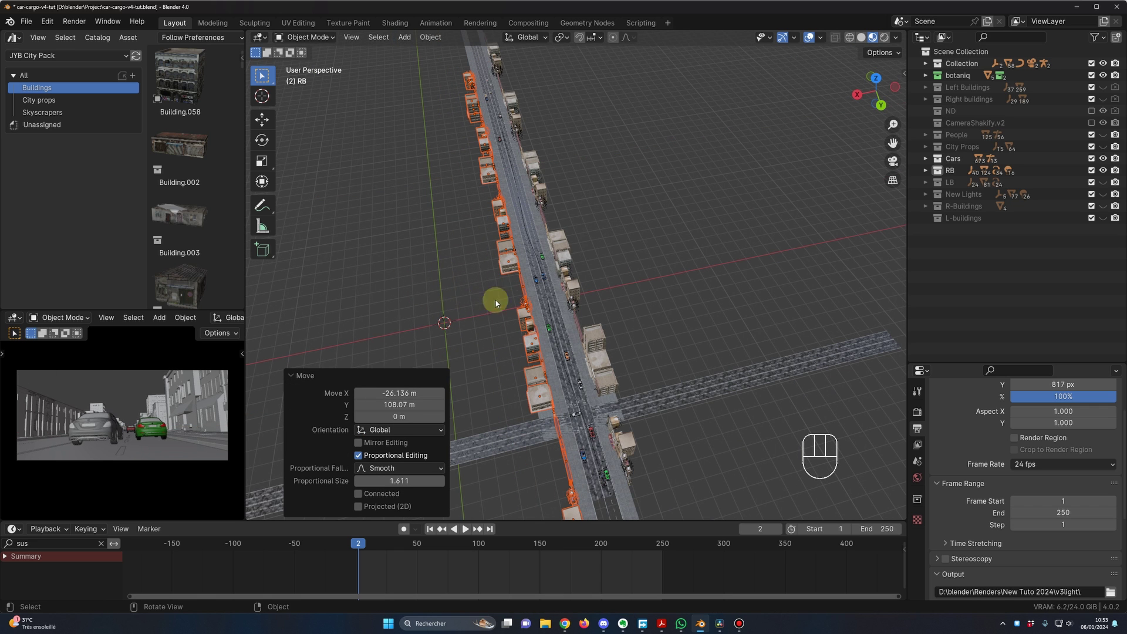
middle_click(451, 314)
left_click_drag(454, 319, 431, 291)
middle_click(466, 318)
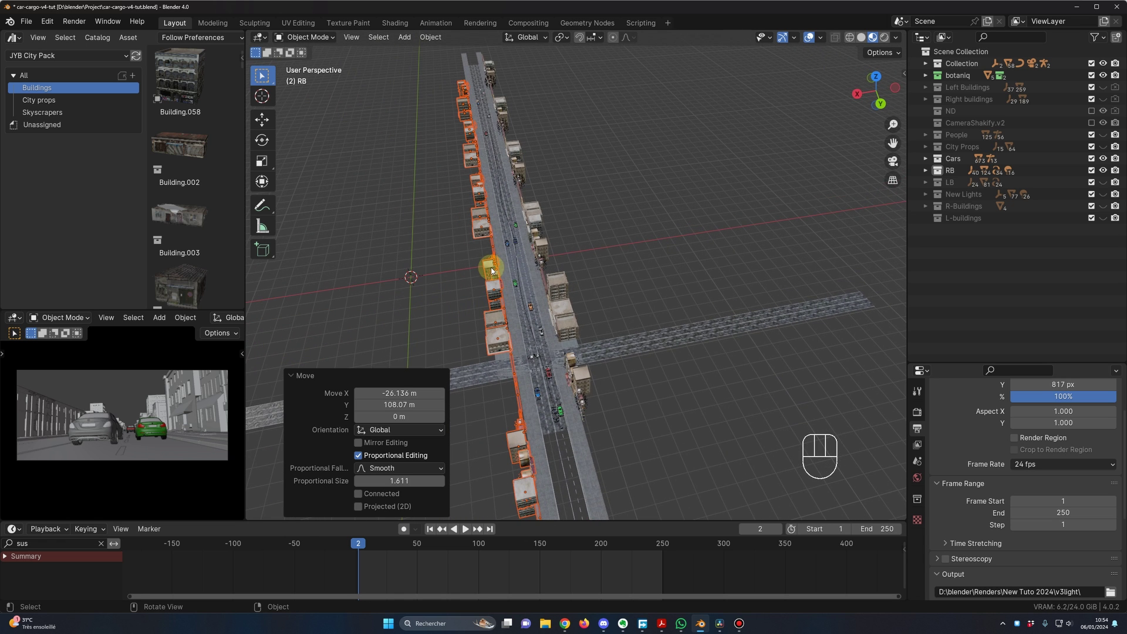
key("m")
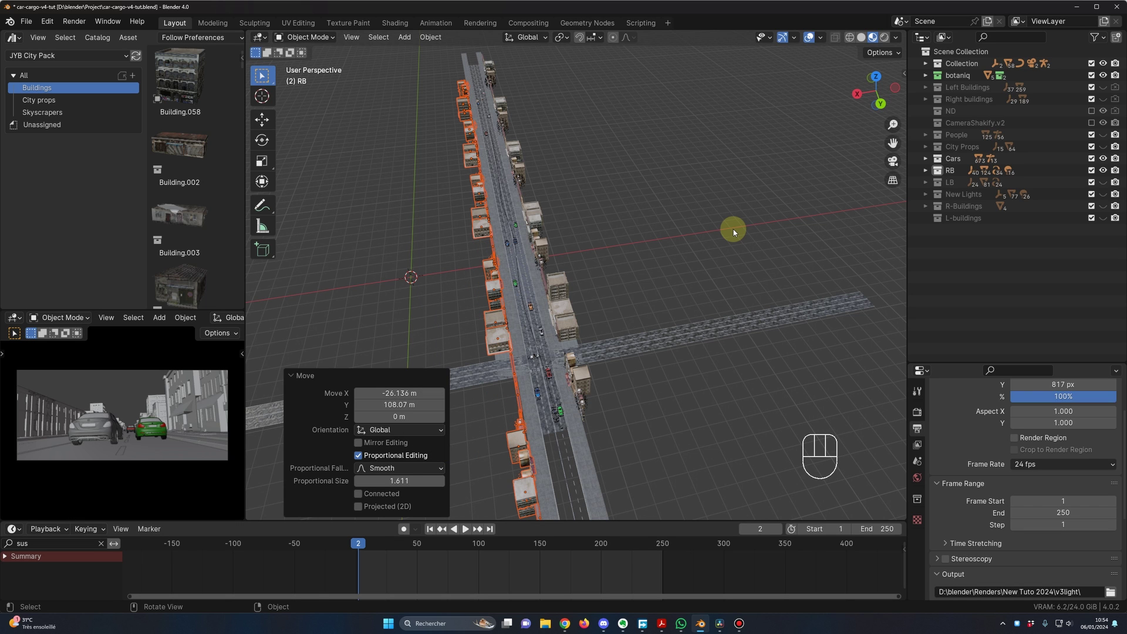
Step: Place a standing girl figure from the People assets on the sidewalk before the building wall
key("space")
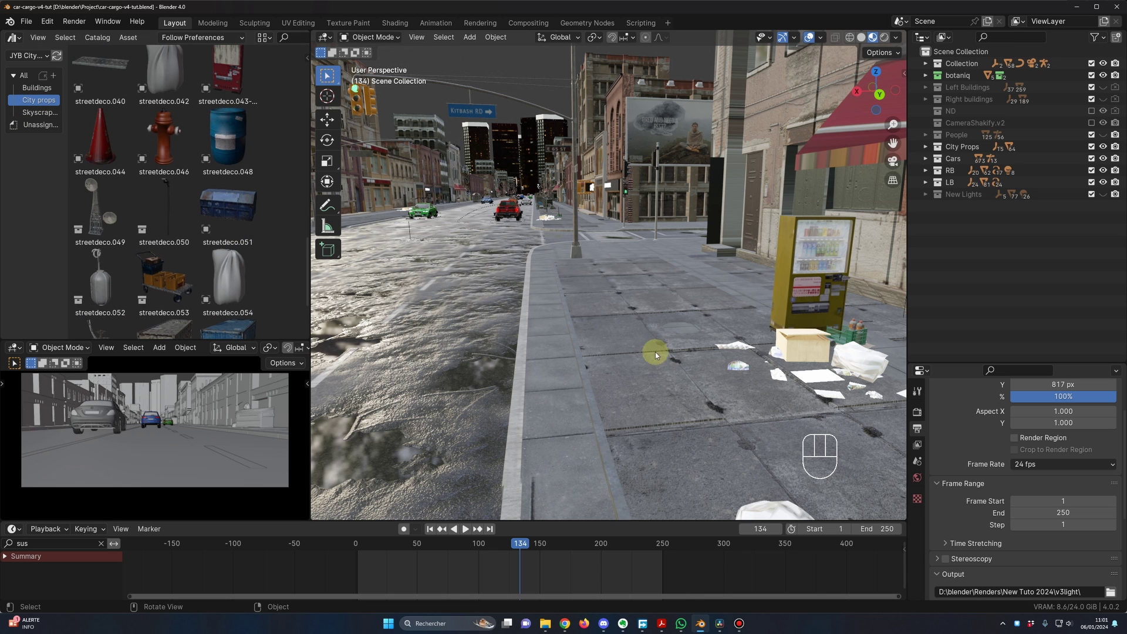
middle_click(627, 350)
middle_click(596, 344)
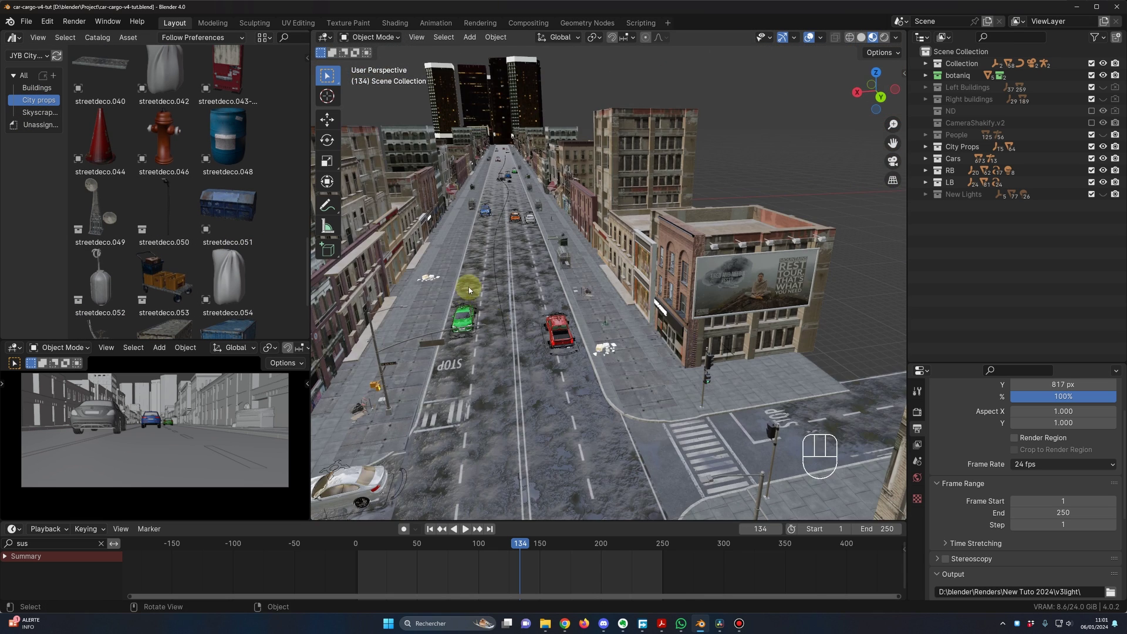
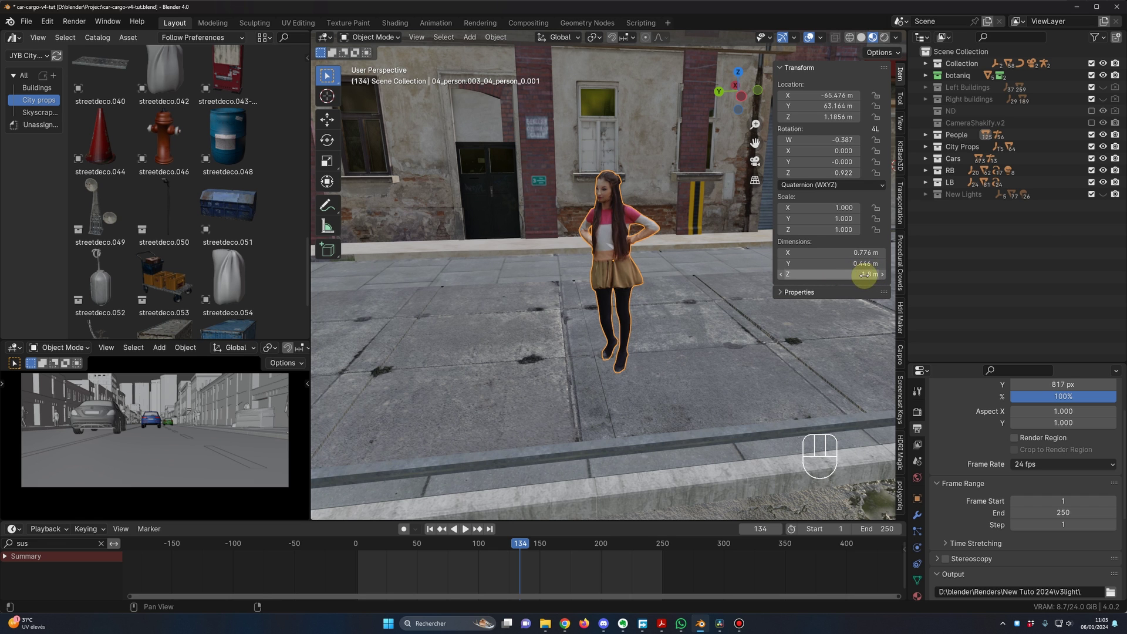
Step: Orbit the view above the whole street lined with building rows
middle_click(597, 341)
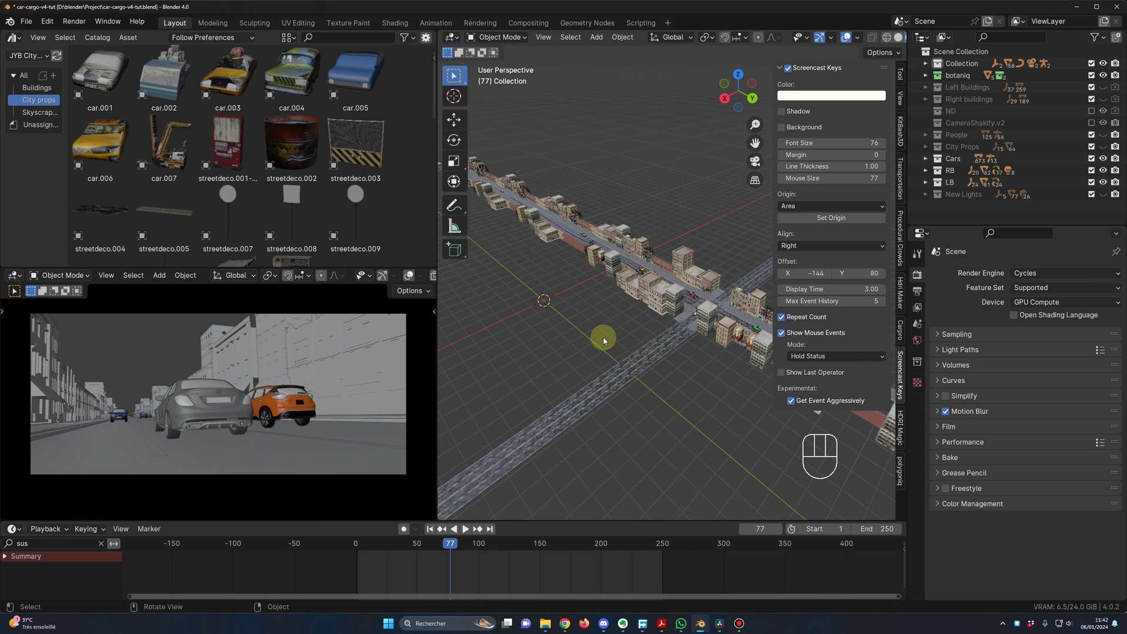
middle_click(591, 336)
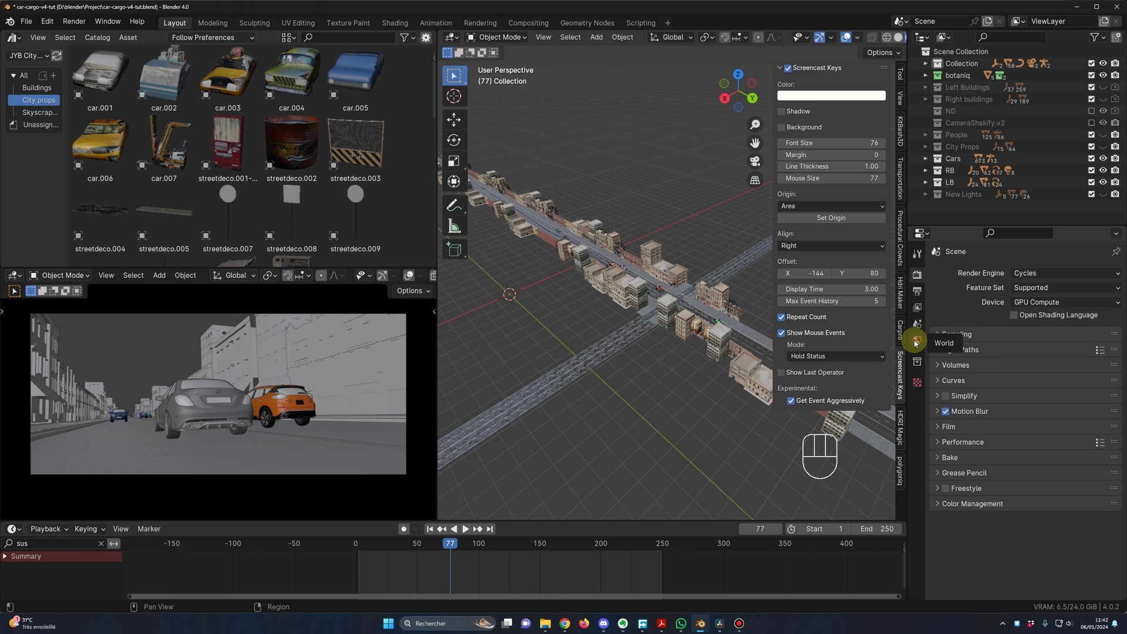
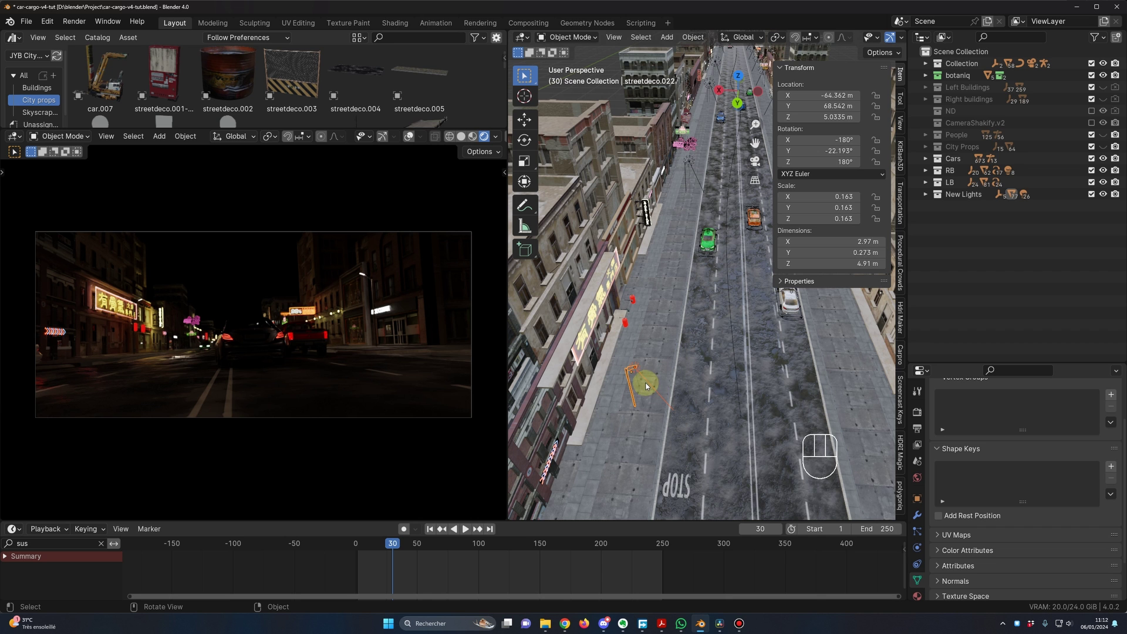
Step: Orbit along the night street and around the wall neon sign while setting World background strength to 0
middle_click(668, 350)
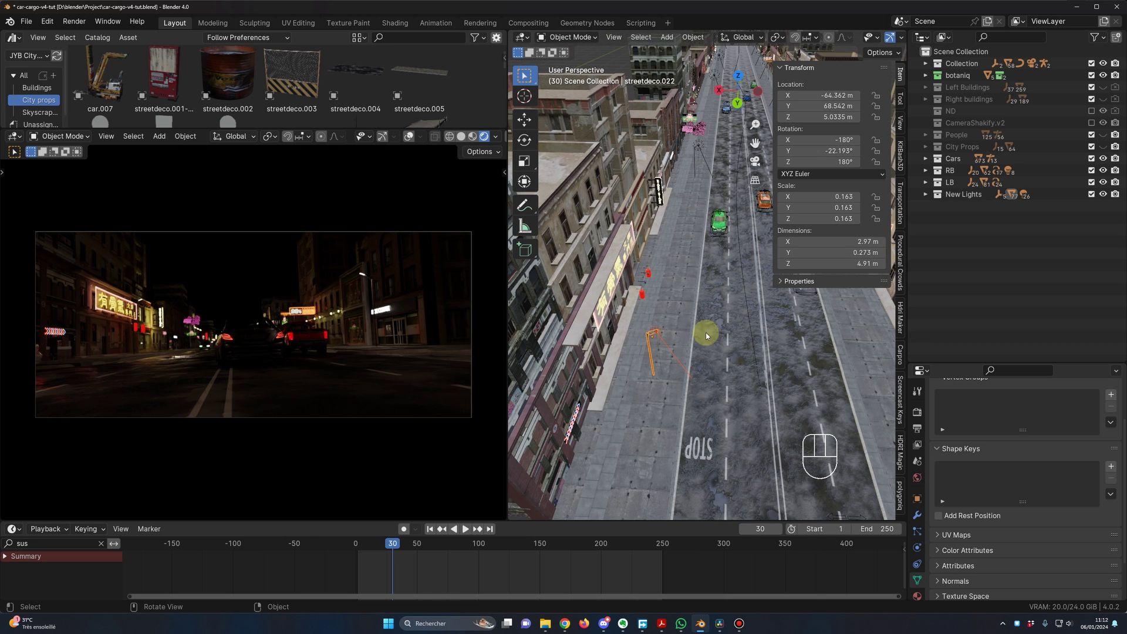
middle_click(719, 320)
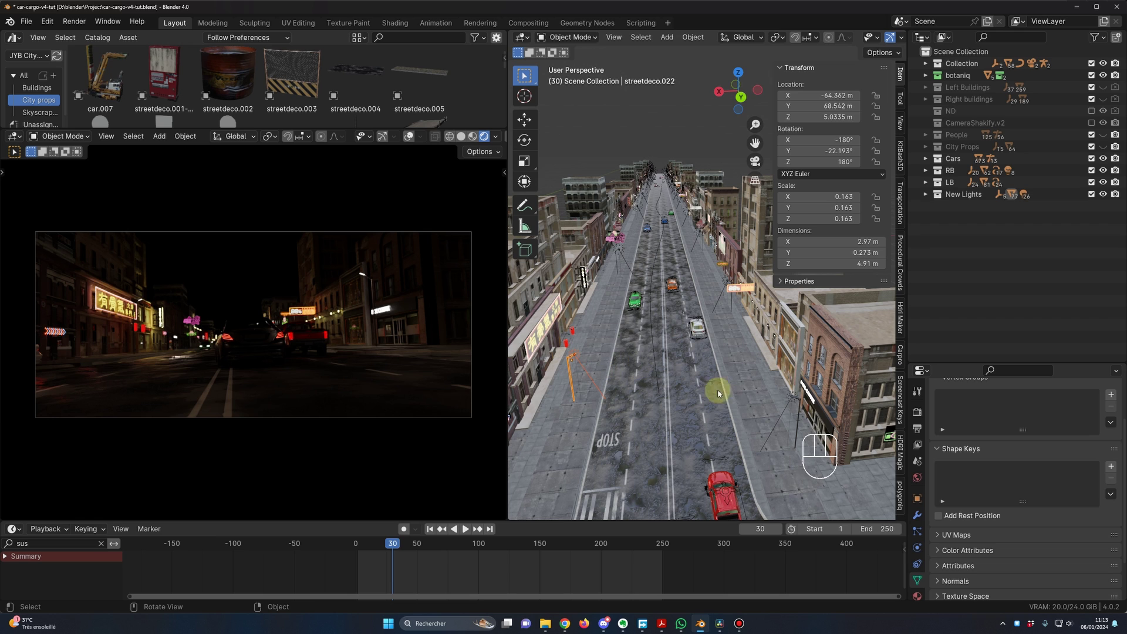
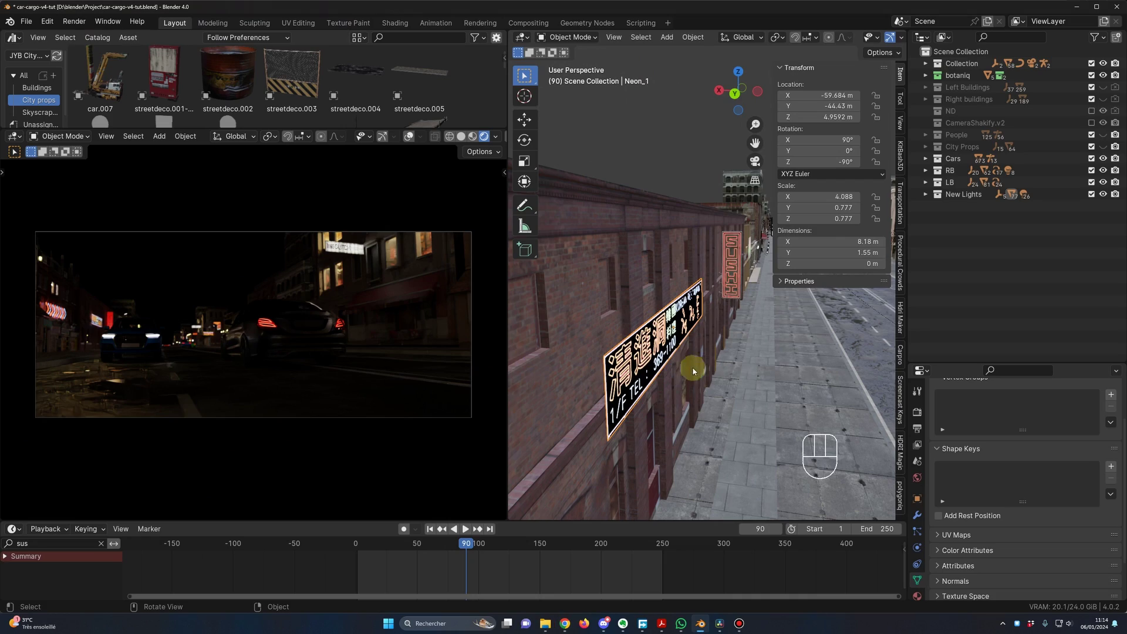
middle_click(707, 387)
middle_click(670, 341)
middle_click(673, 351)
left_click_drag(673, 352, 657, 350)
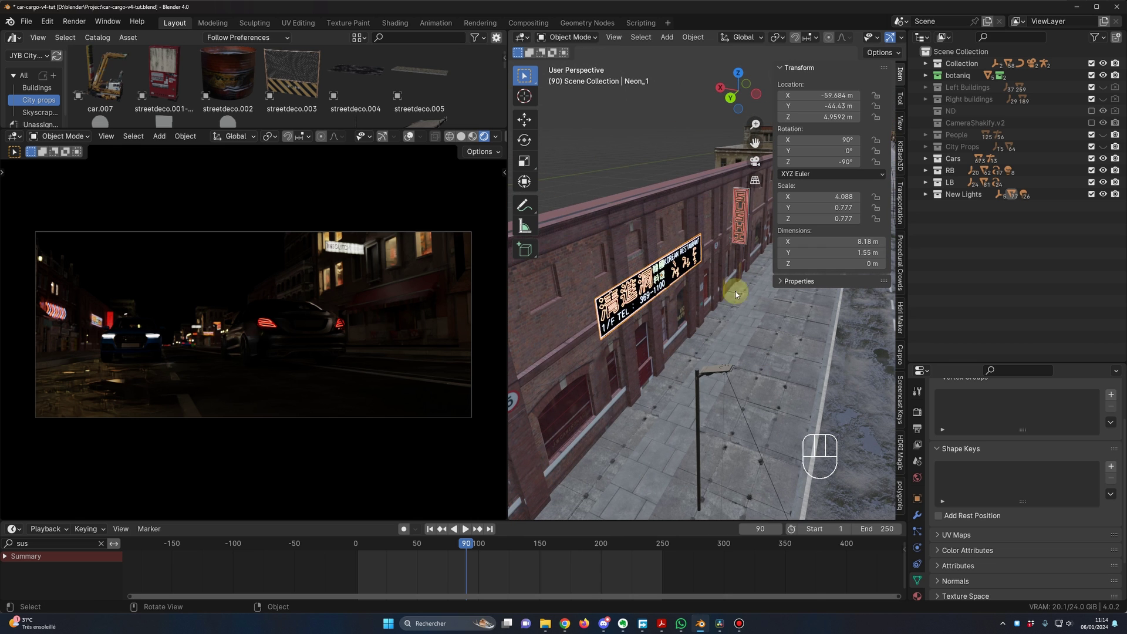
middle_click(735, 353)
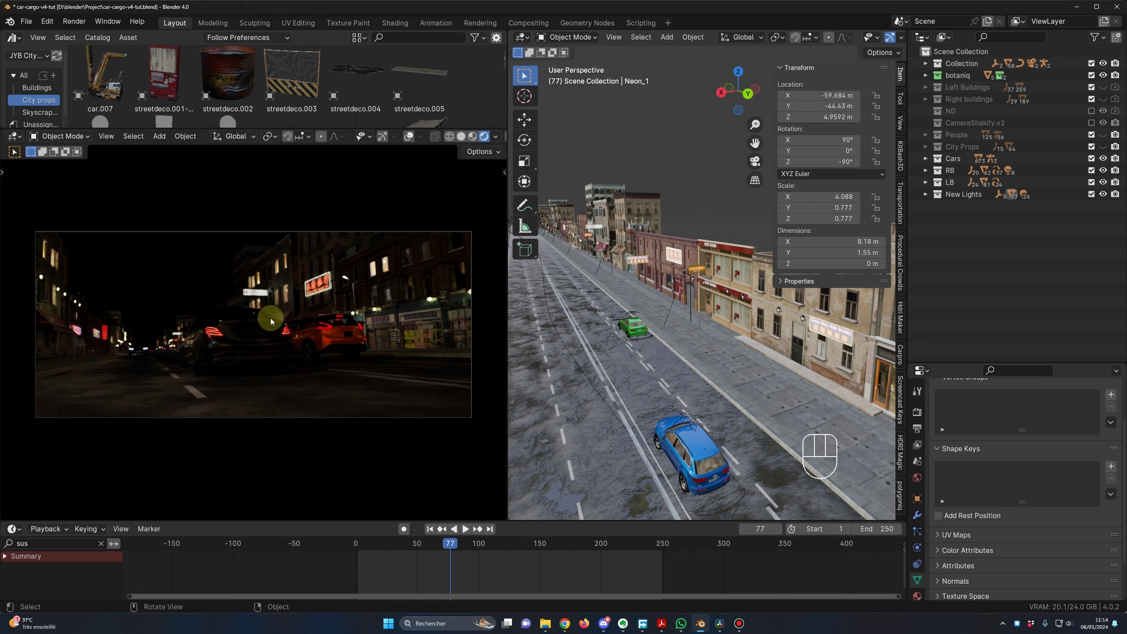
middle_click(662, 408)
left_click_drag(678, 413, 701, 411)
left_click_drag(703, 395, 660, 383)
left_click_drag(706, 383, 693, 351)
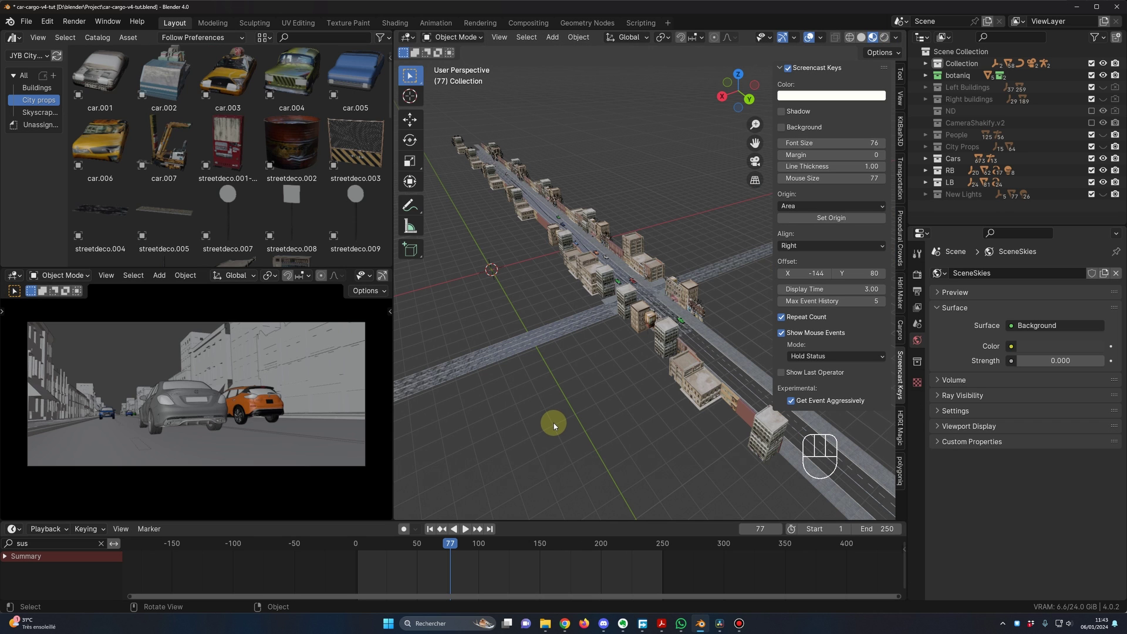
Step: Add a cube and scale it into a long box about 46.8 × 521 m covering the road
middle_click(551, 423)
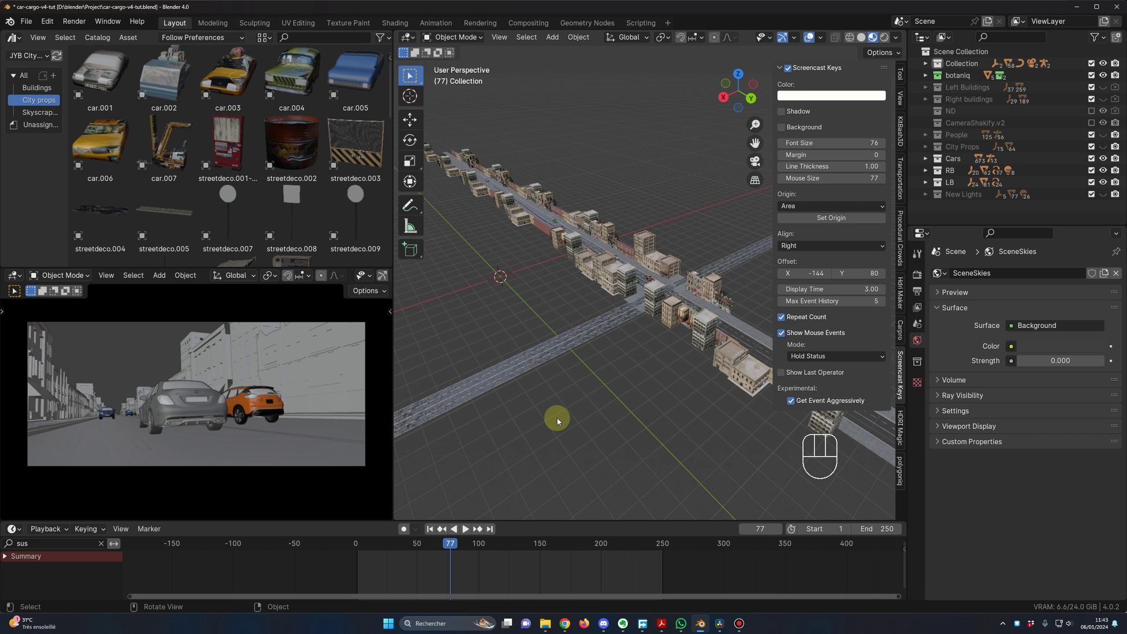
middle_click(582, 422)
middle_click(585, 419)
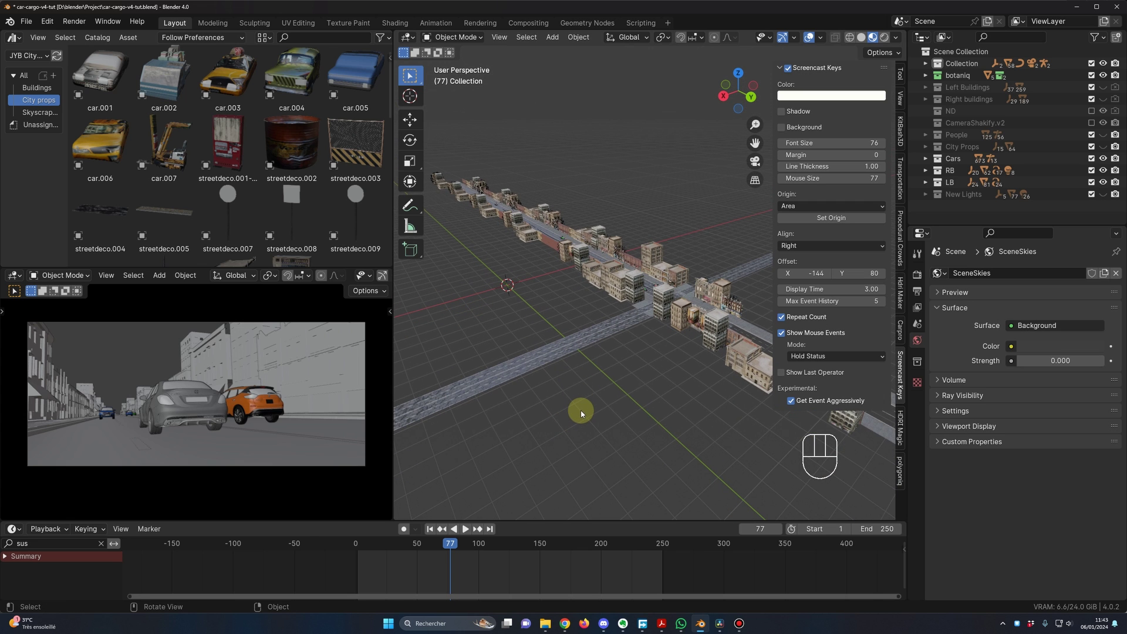
key("shift+a")
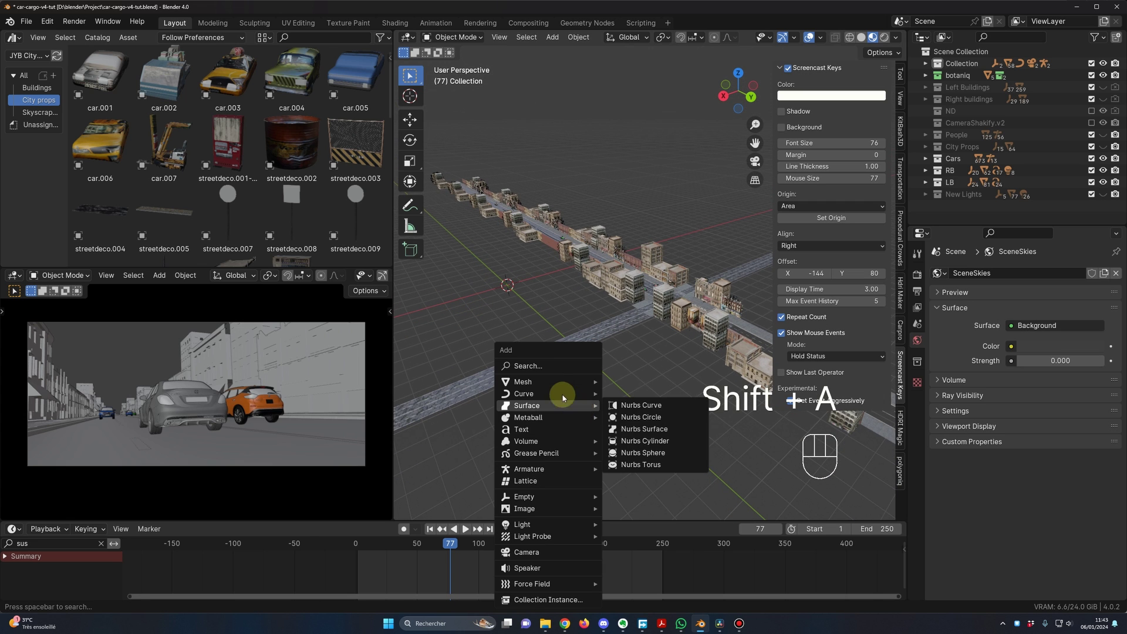
key("g")
key("Escape")
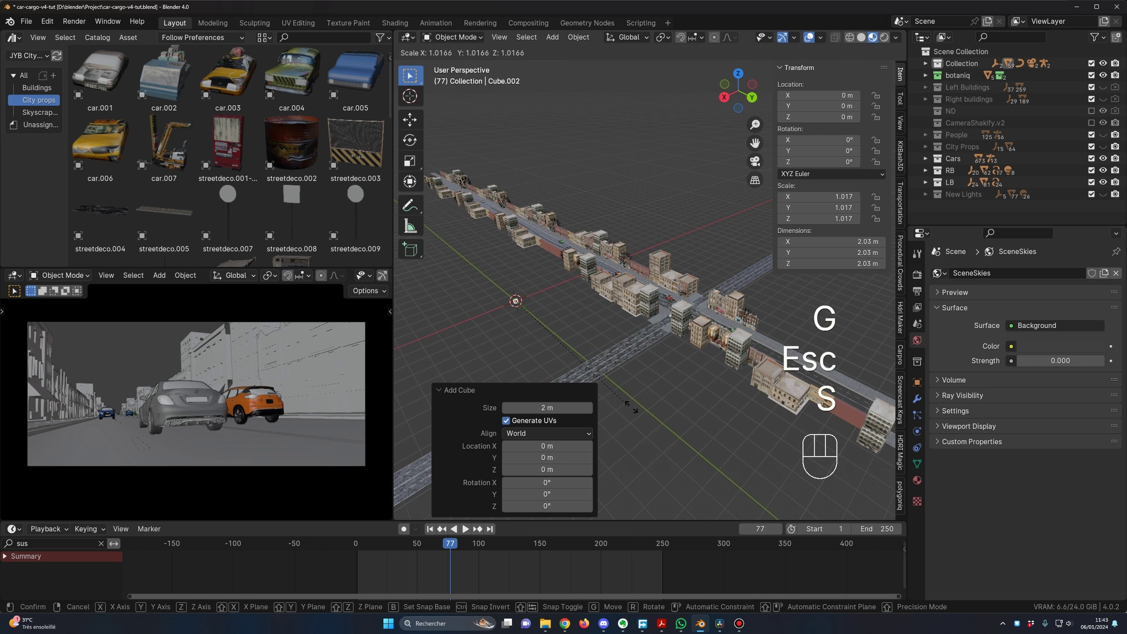
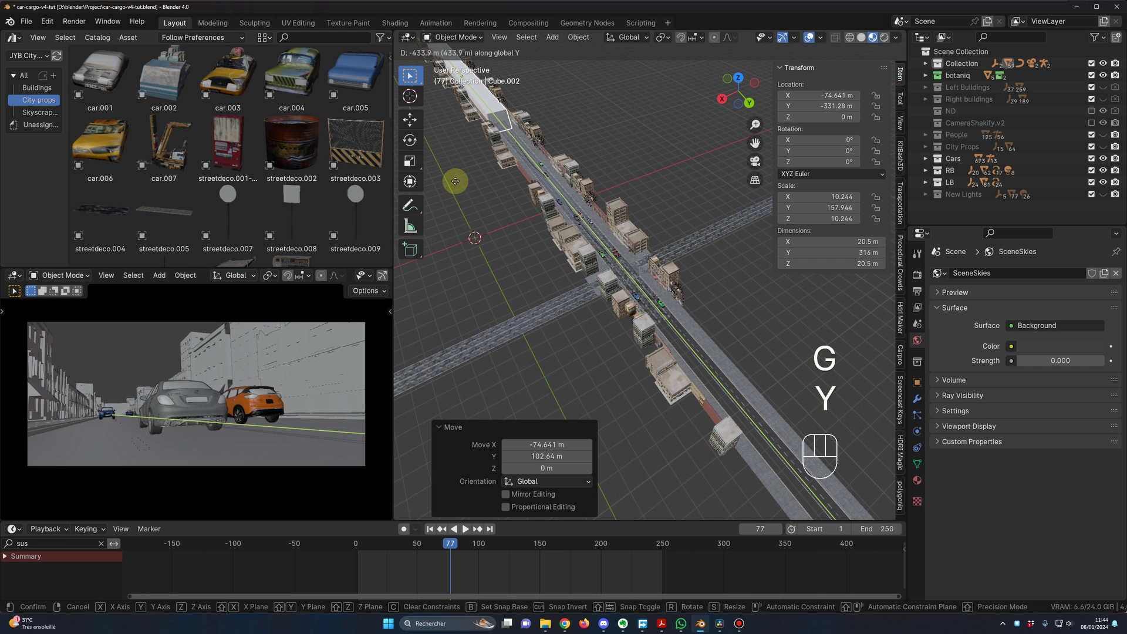
left_click(370, 549)
Step: Lift the box straight up along Z to about 7.34 m above the street
middle_click(713, 322)
middle_click(694, 297)
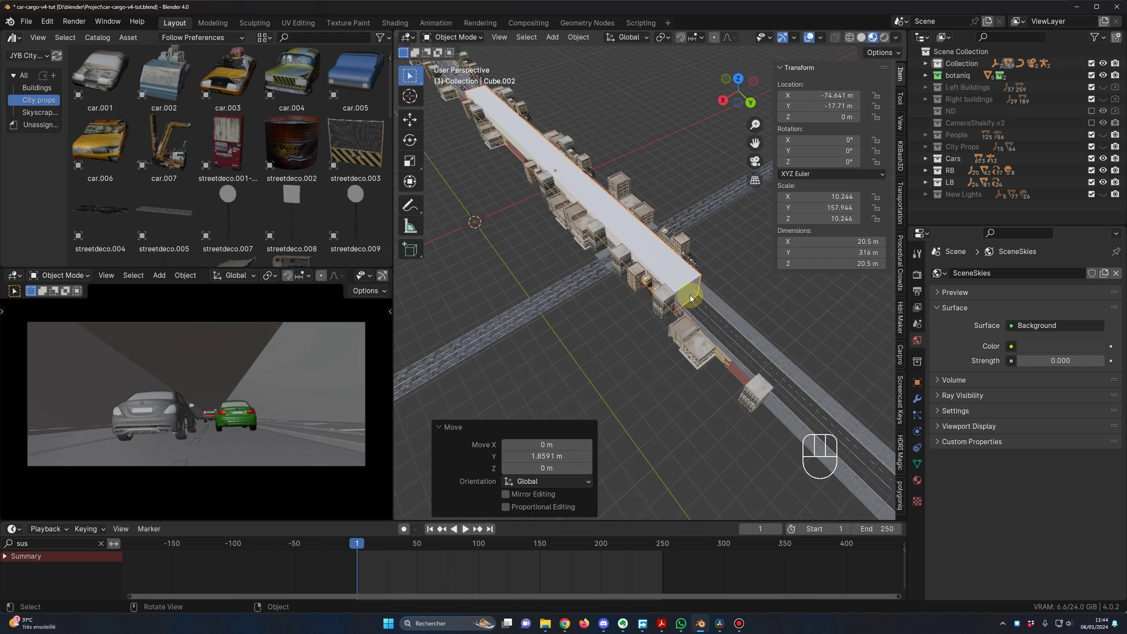
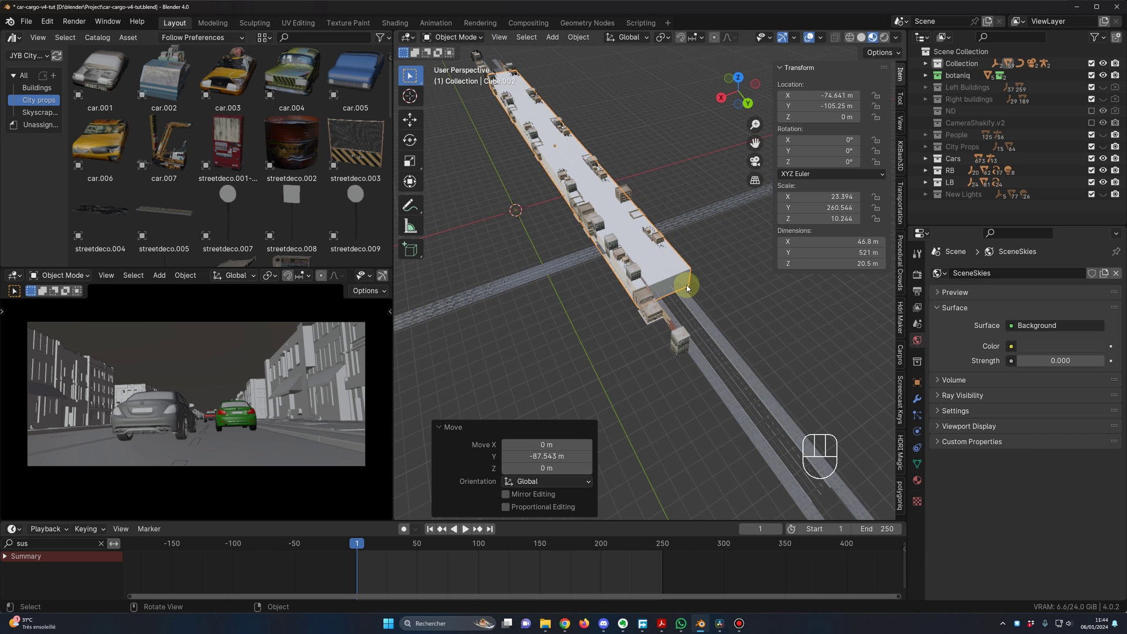
middle_click(681, 401)
left_click_drag(692, 387, 689, 355)
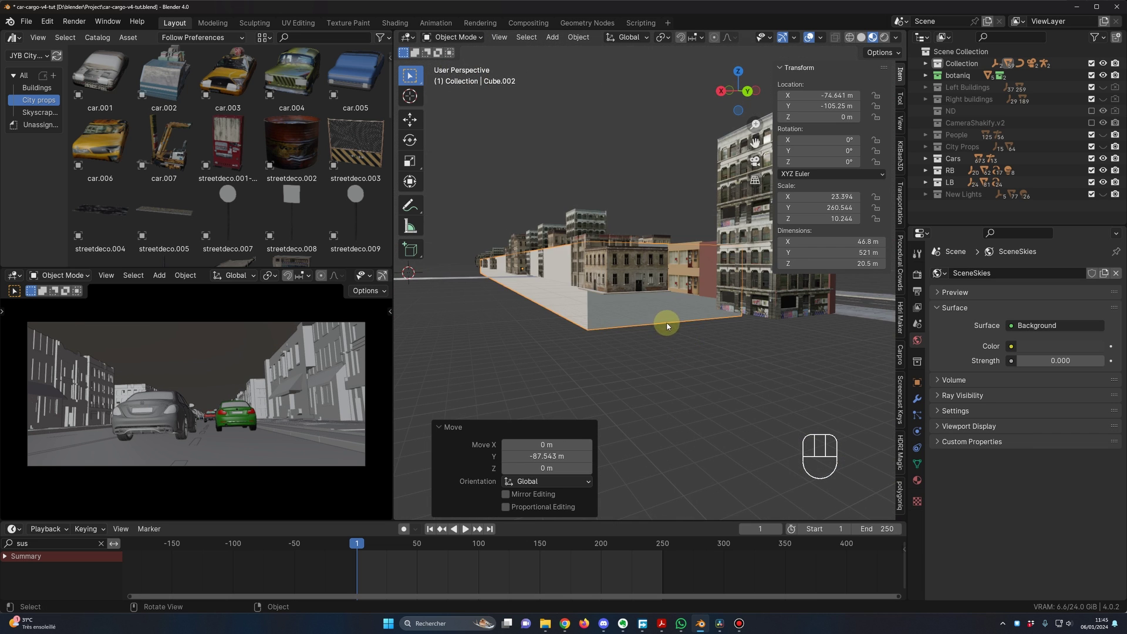
key("g")
key("z")
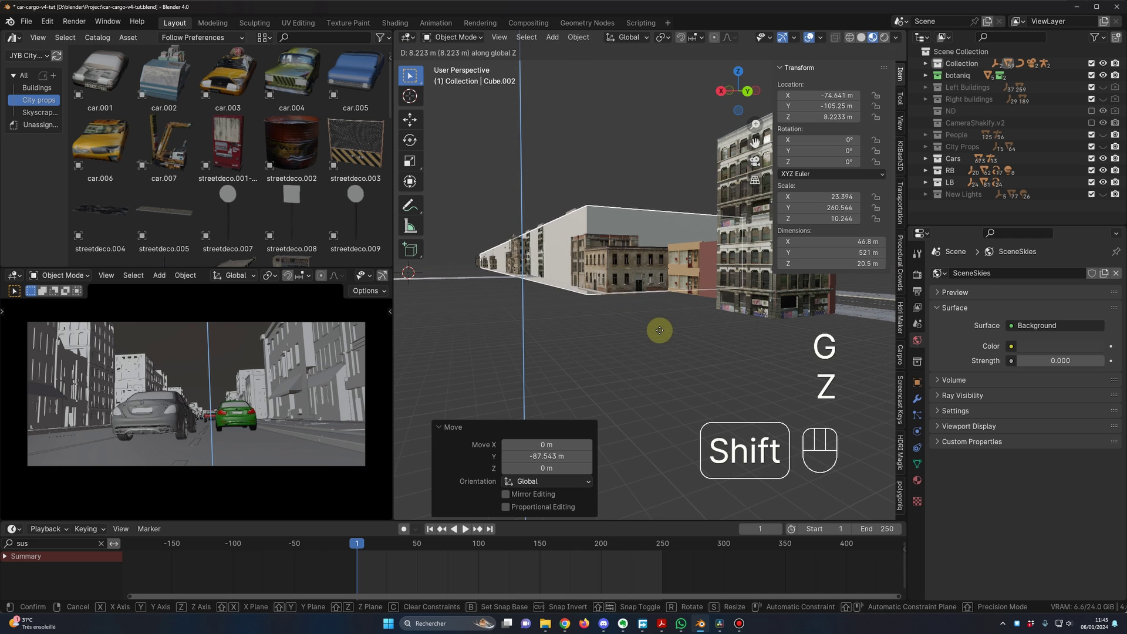
middle_click(664, 343)
Step: Display Cube.002 as Wire and give it a new material in a Shader Editor area
left_click_drag(671, 342, 683, 360)
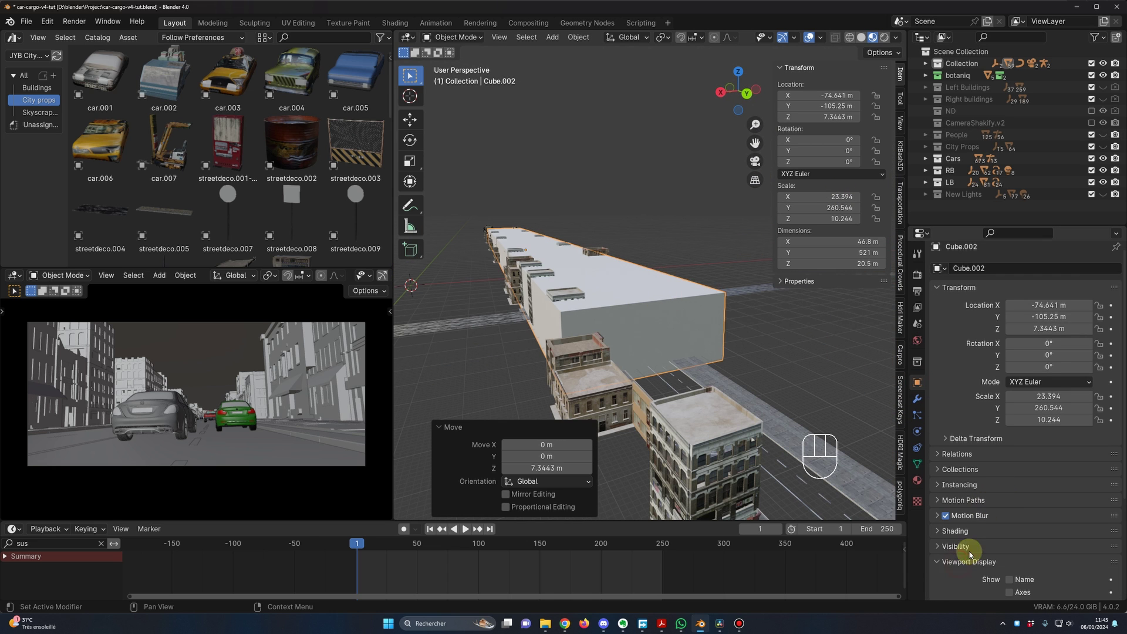
left_click_drag(1041, 549, 1036, 575)
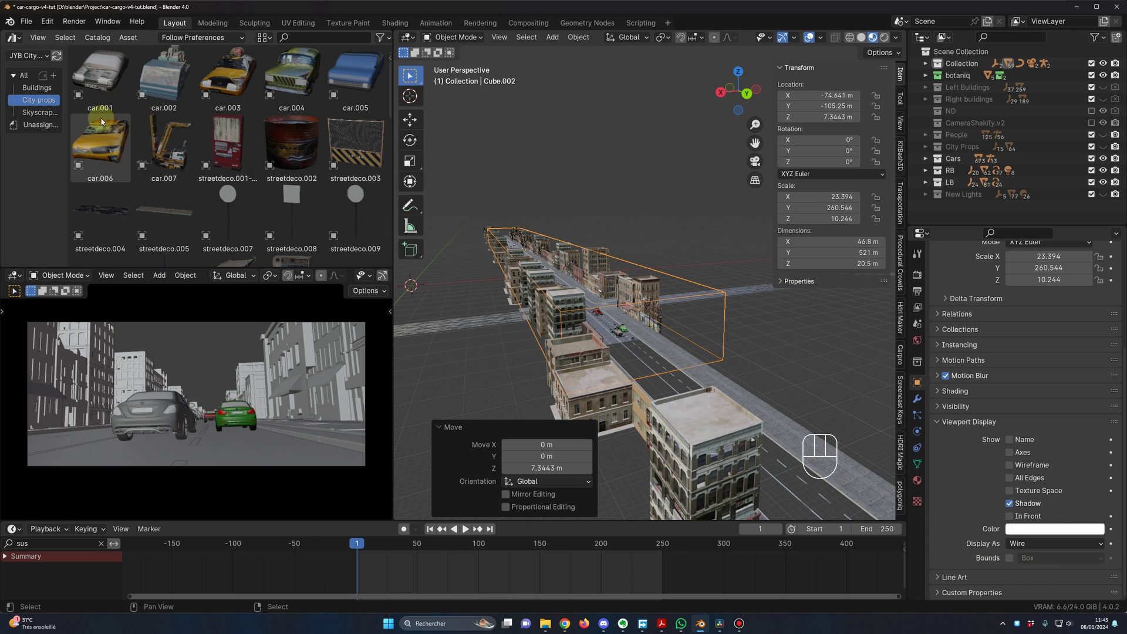
left_click_drag(24, 39, 54, 150)
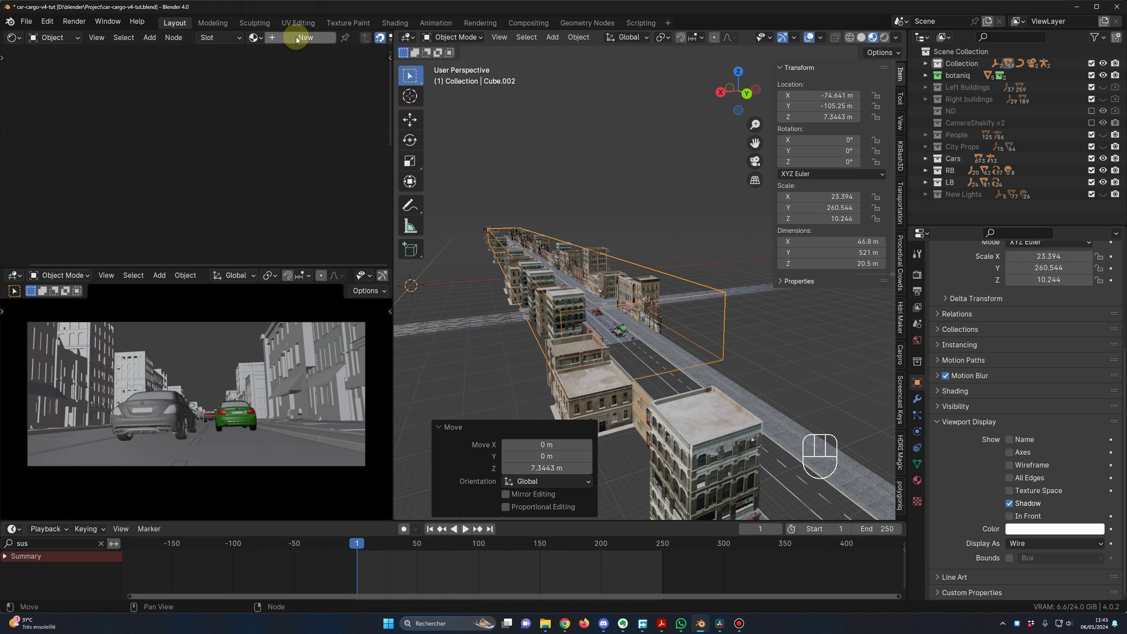